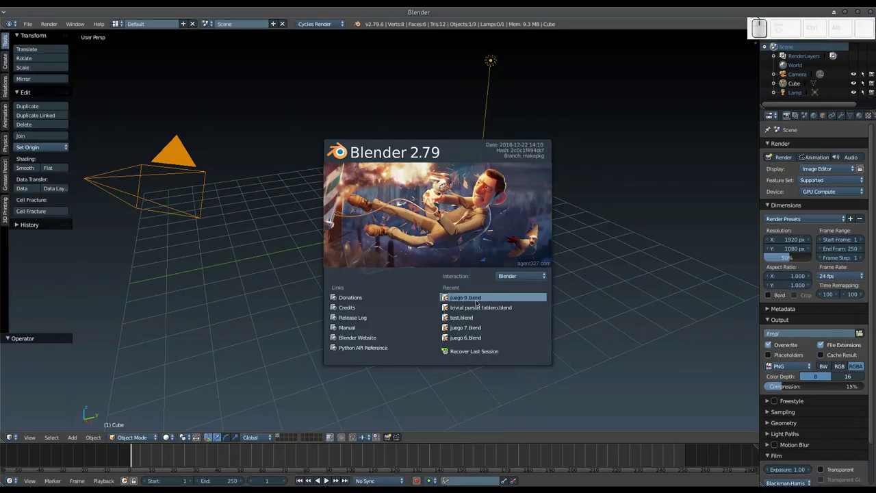
Step: Open the juego 9.blend project from the splash screen's Recent list
left_click(476, 301)
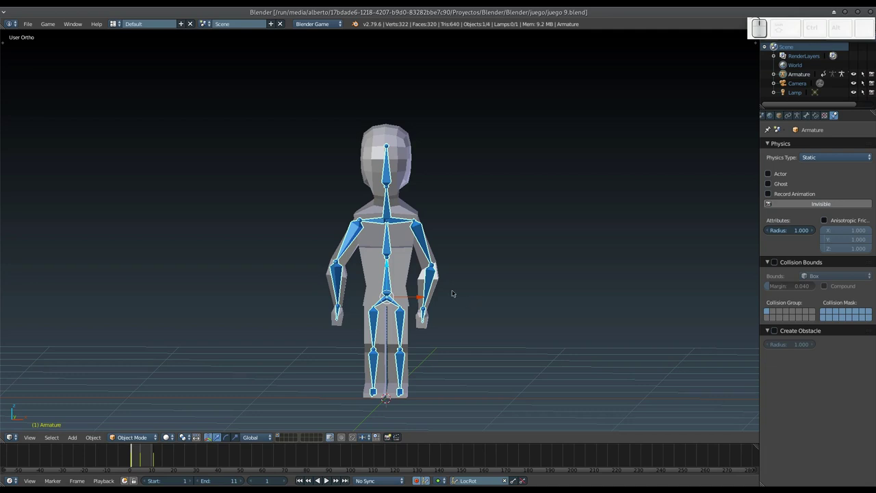
left_click_drag(473, 281, 477, 290)
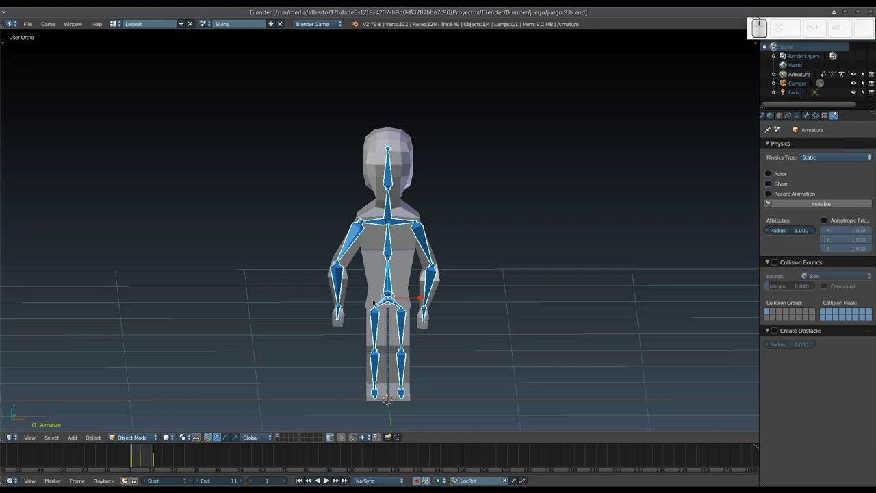
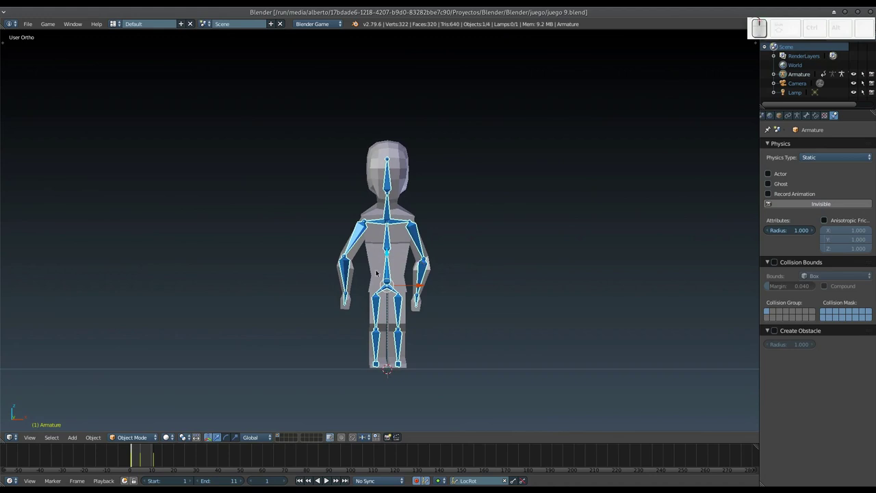
Step: Orbit and zoom the 3D view to see the character from the front and a three-quarter angle
key("KP_1")
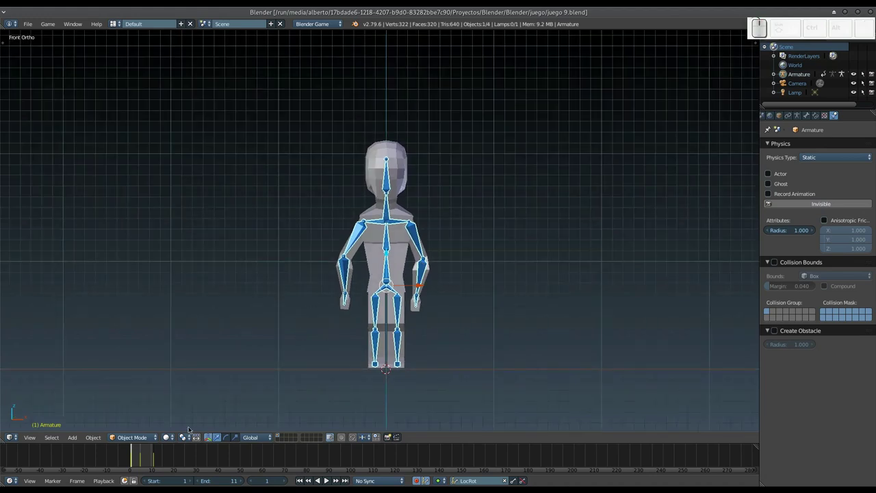
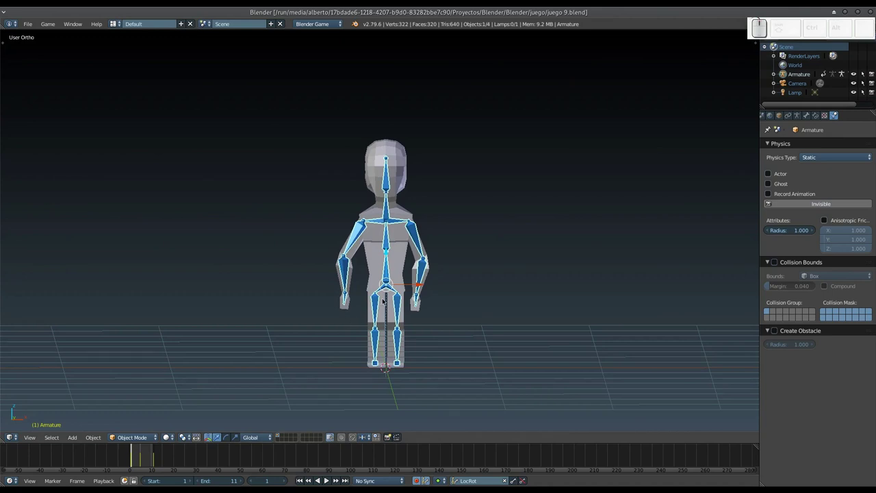
left_click_drag(393, 304, 395, 312)
key("KP_1")
left_click(380, 292)
middle_click(379, 291)
scroll("down", 3)
left_click_drag(378, 288, 422, 267)
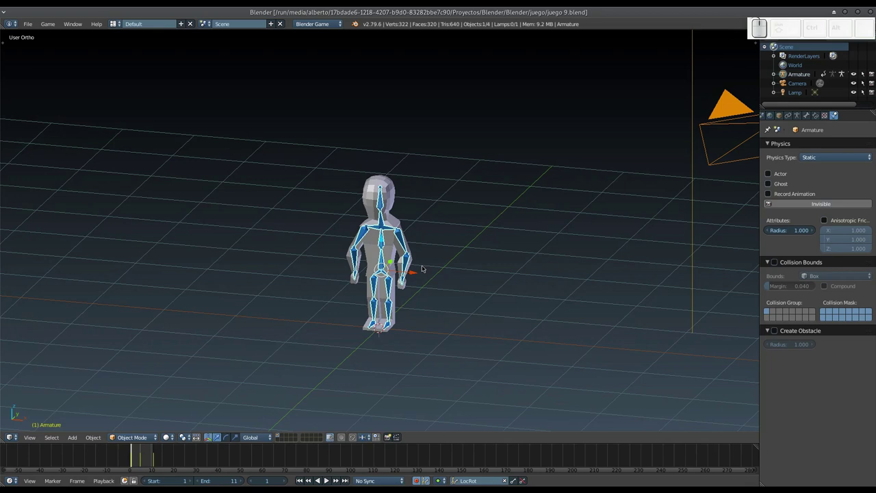
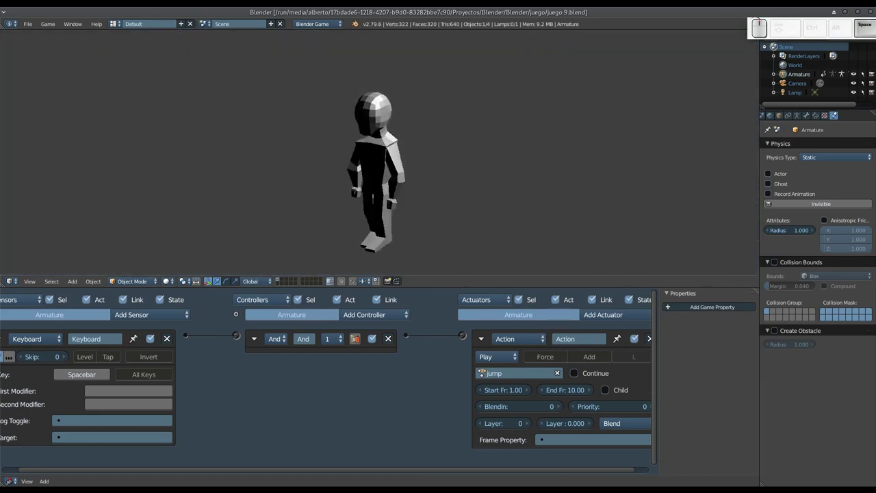
Step: Collapse the spacebar Keyboard sensor and the jump Action actuator into compact rows
key("Escape")
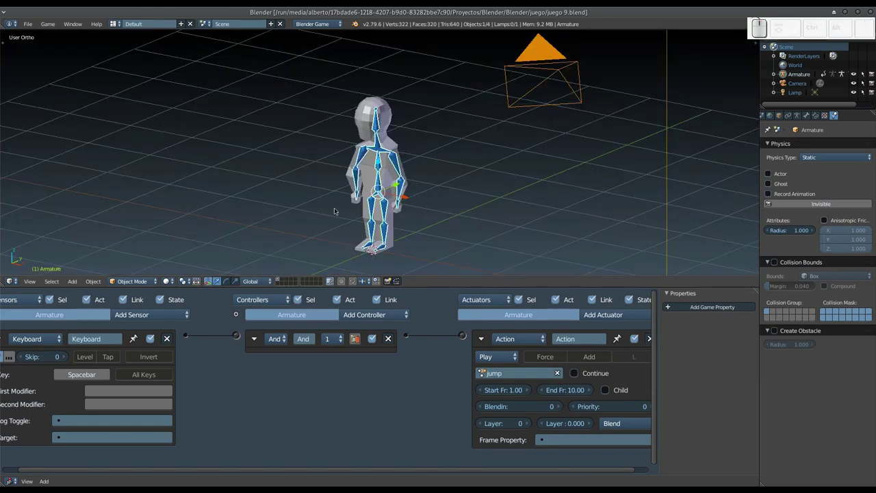
left_click(159, 387)
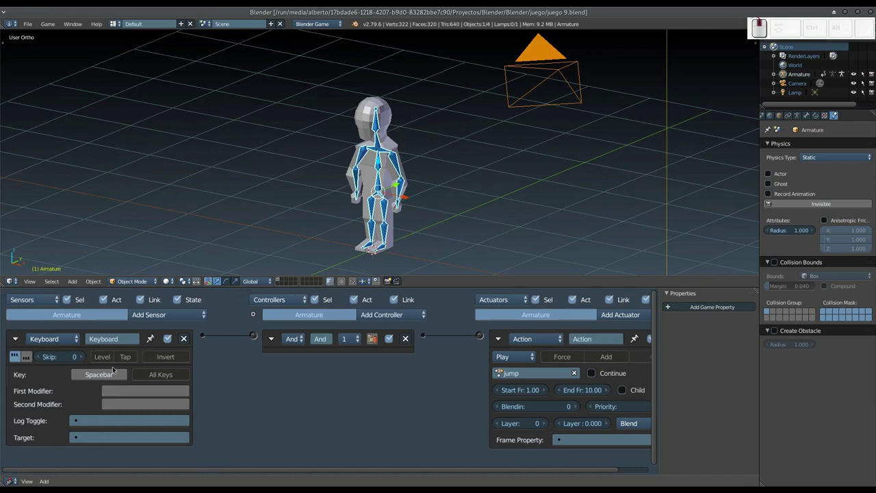
left_click(19, 339)
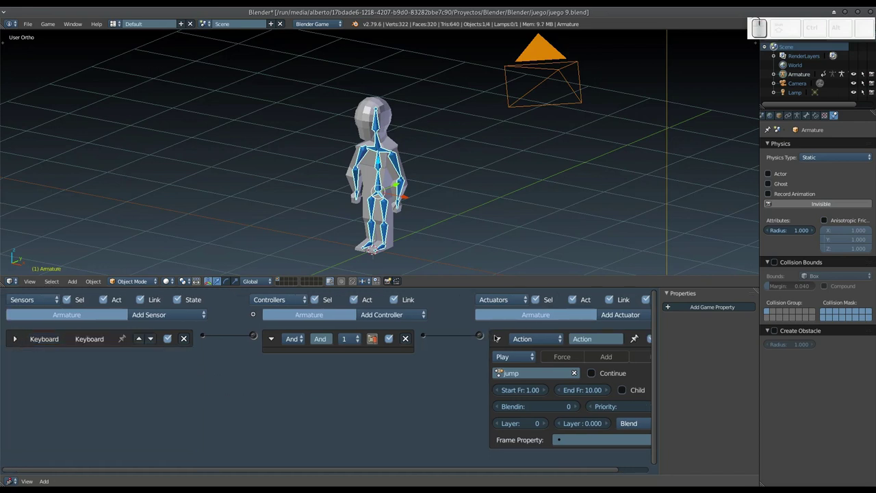
left_click(500, 341)
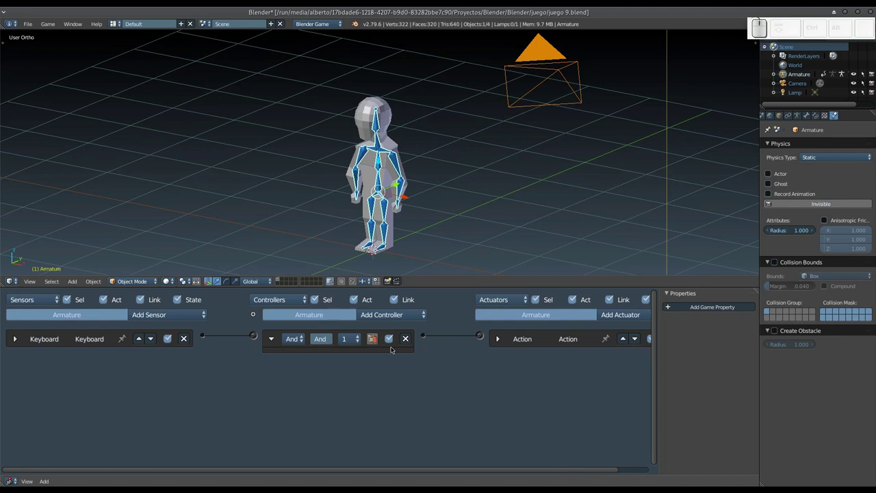
Step: Add a second Keyboard sensor and assign Left Arrow as its trigger key
left_click(184, 316)
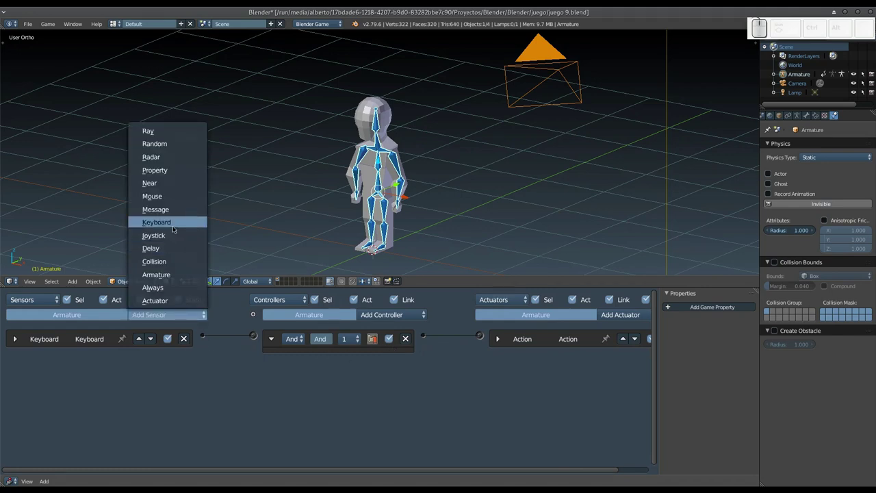
left_click(176, 229)
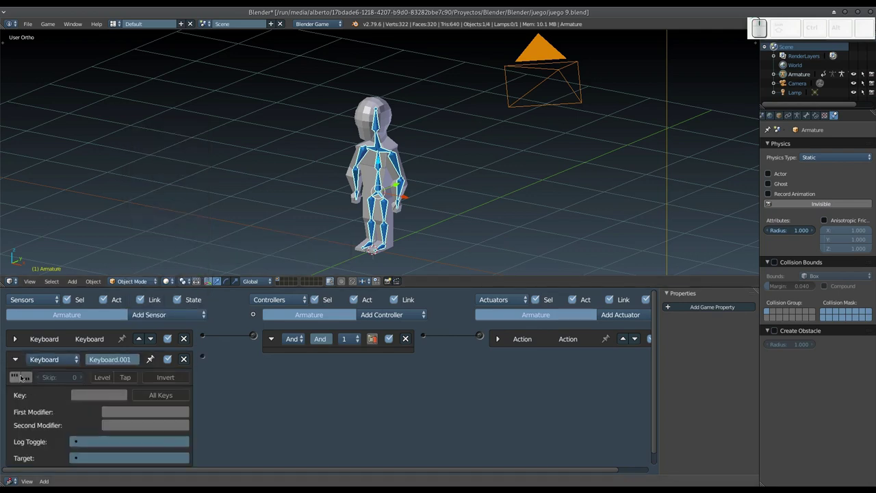
left_click(20, 381)
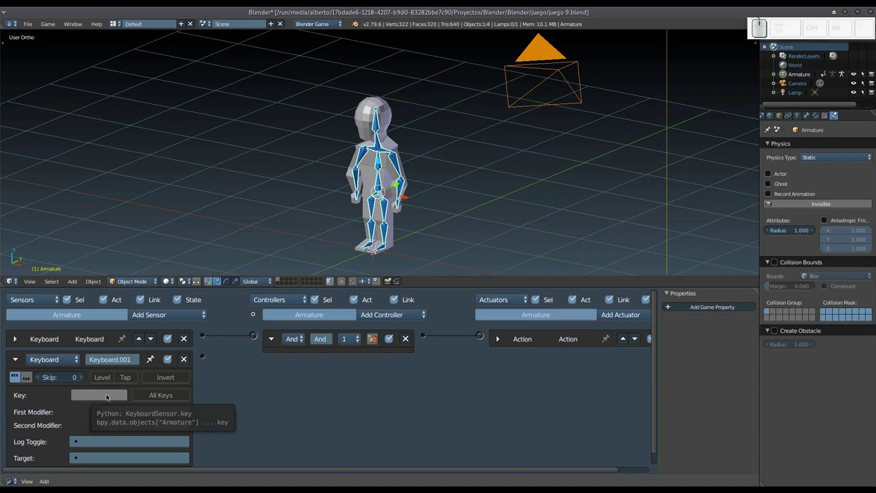
left_click(107, 395)
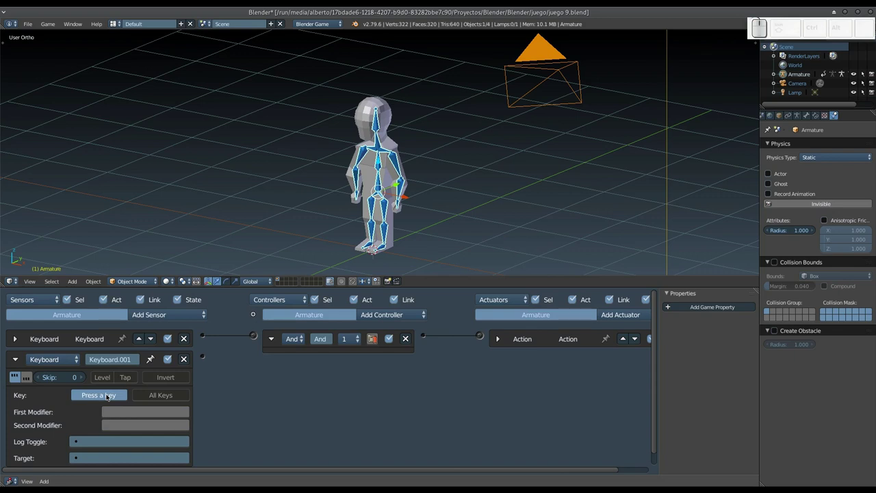
key("BackSpace")
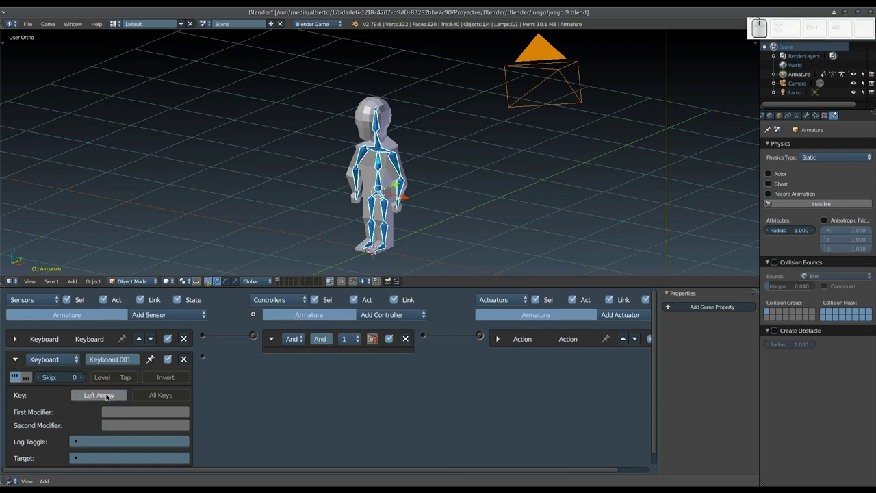
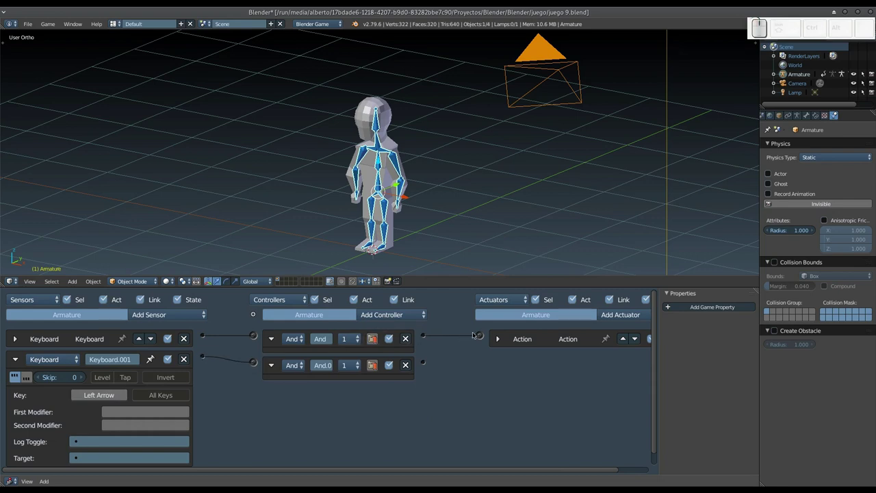
Step: Add a Motion actuator and link the new And controller to it
left_click(632, 317)
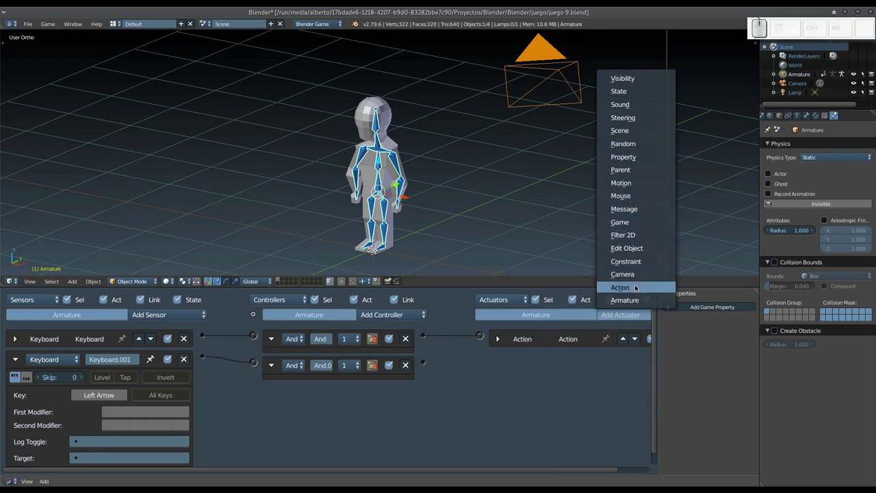
left_click(632, 187)
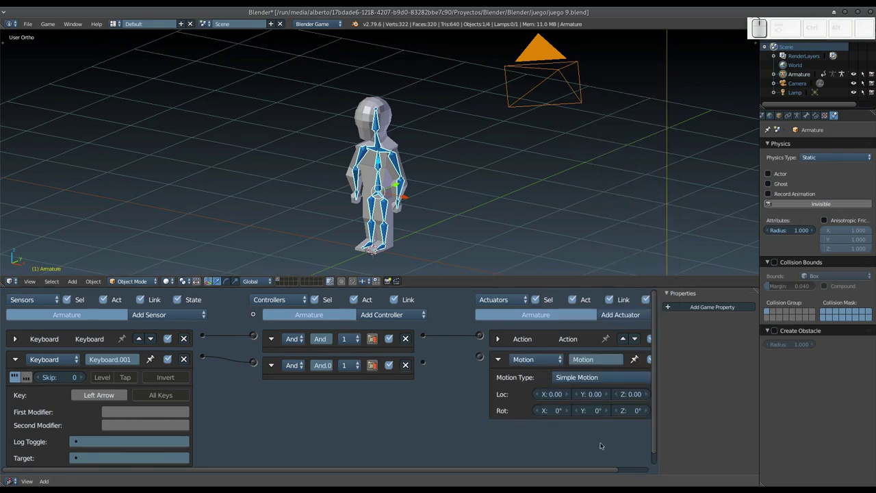
left_click_drag(594, 438, 395, 365)
left_click_drag(394, 364, 445, 386)
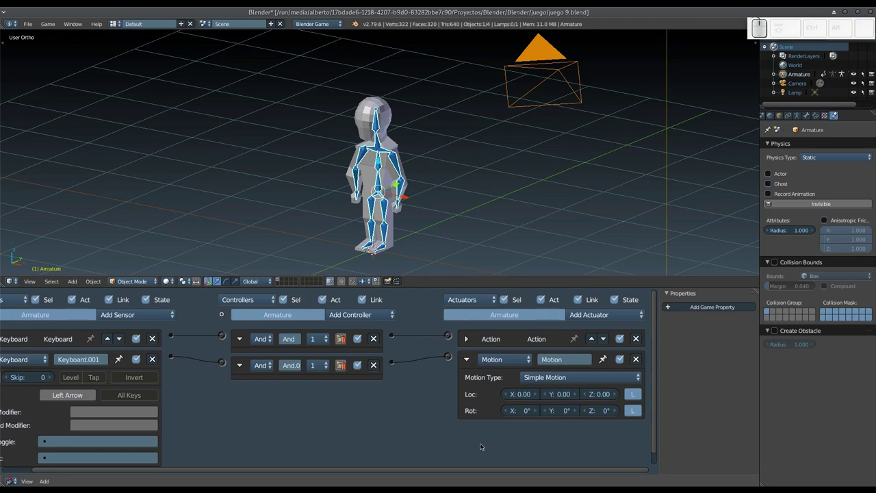
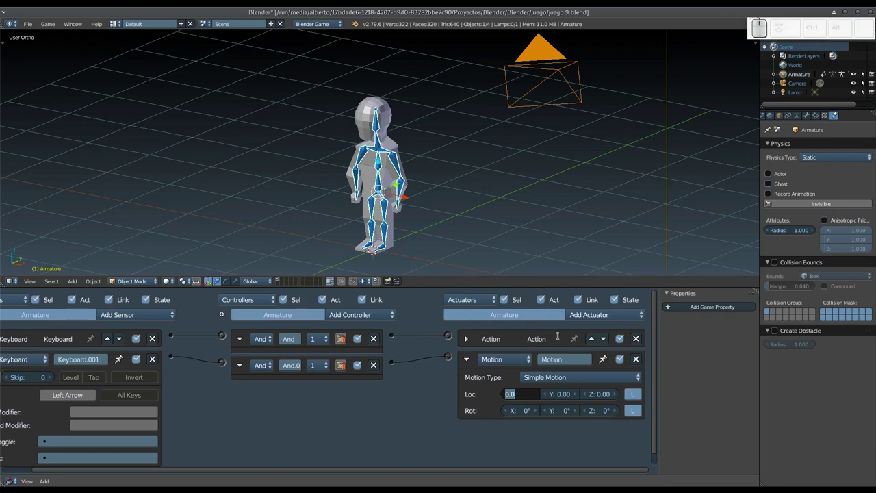
Step: Set the Motion actuator's Loc X to -0.01 and Rot Z to -1°
key("KP_Subtract")
key("KP_0")
key("KP_Decimal")
key("KP_0")
key("KP_1")
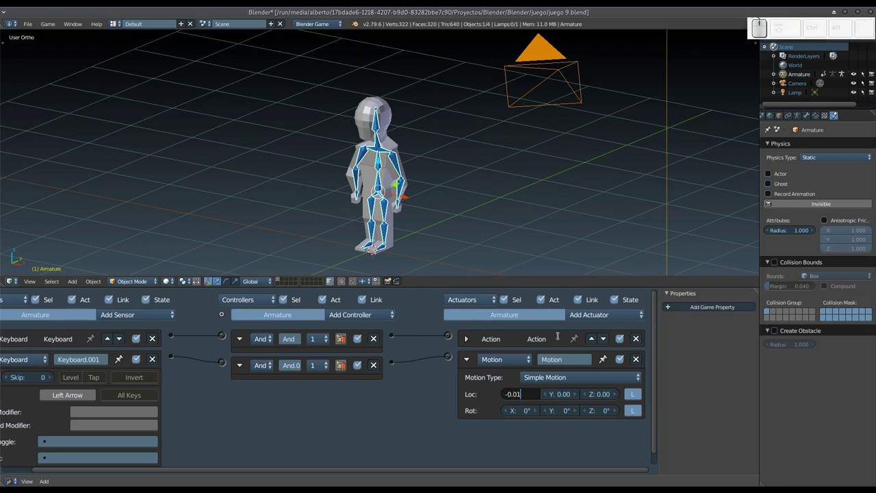
key("KP_Enter")
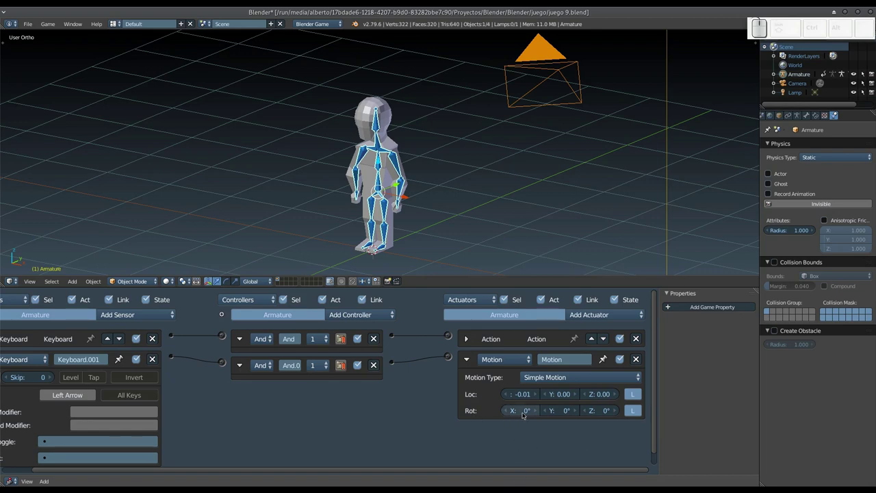
left_click(604, 416)
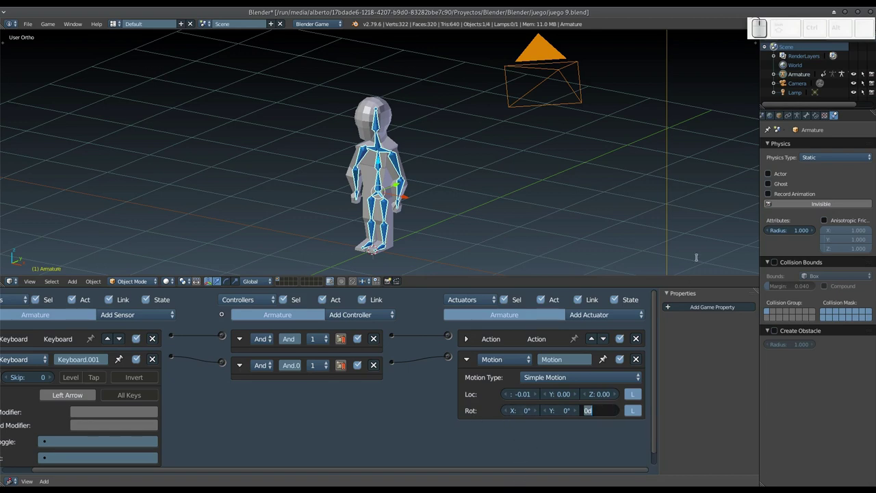
key("KP_Subtract")
key("KP_1")
key("KP_Enter")
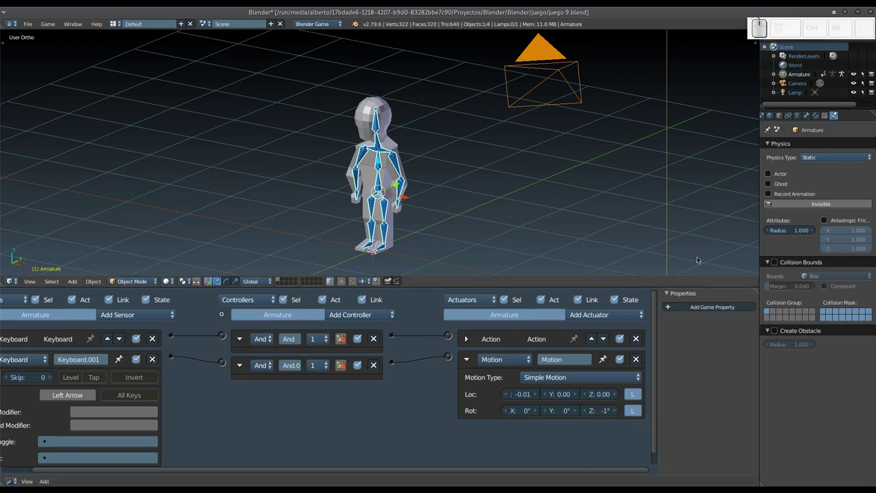
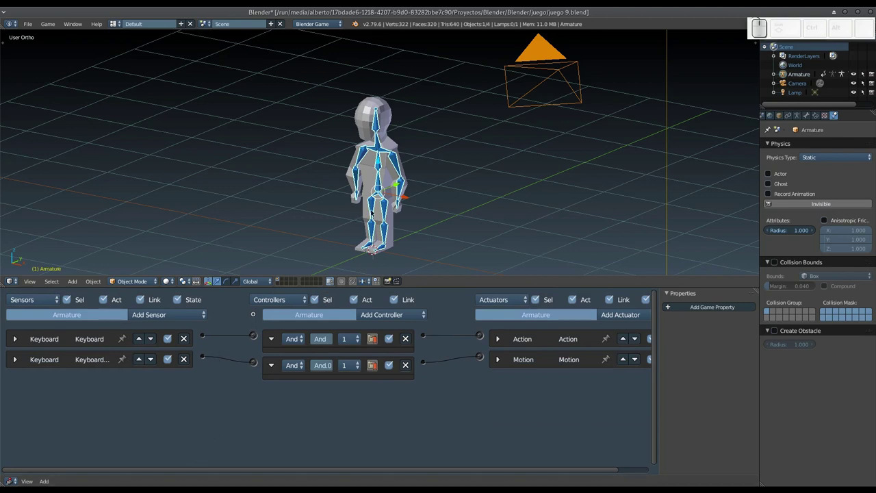
Step: Add a third Keyboard sensor and make it respond to Up Arrow
left_click(195, 315)
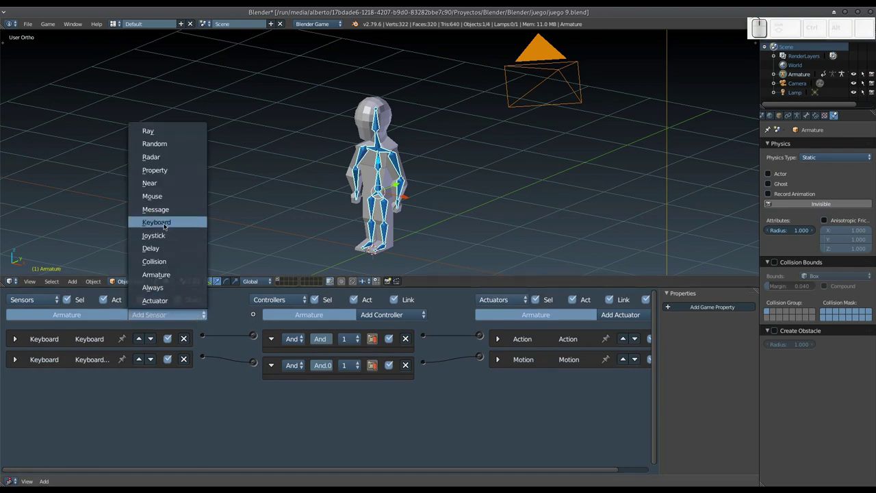
left_click(168, 226)
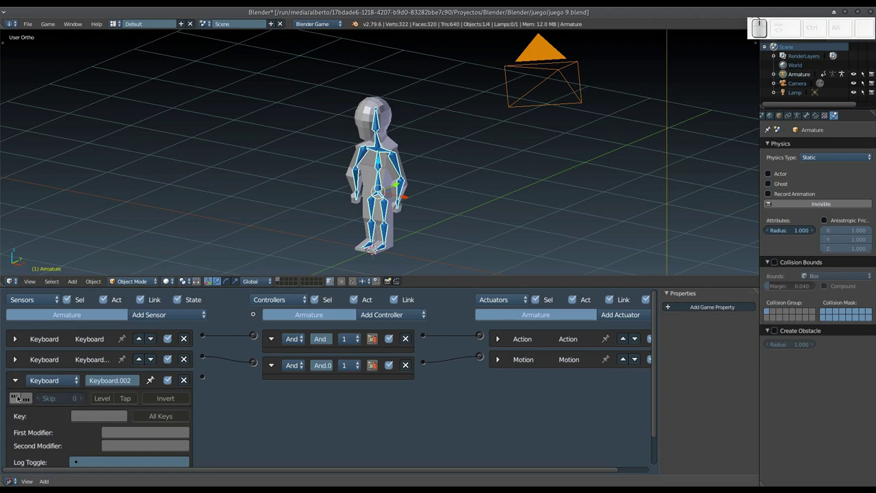
left_click(18, 396)
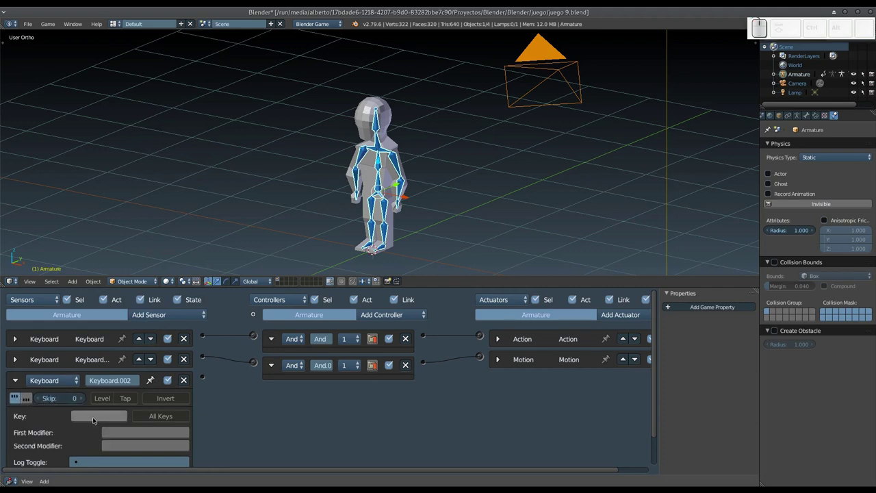
left_click(93, 418)
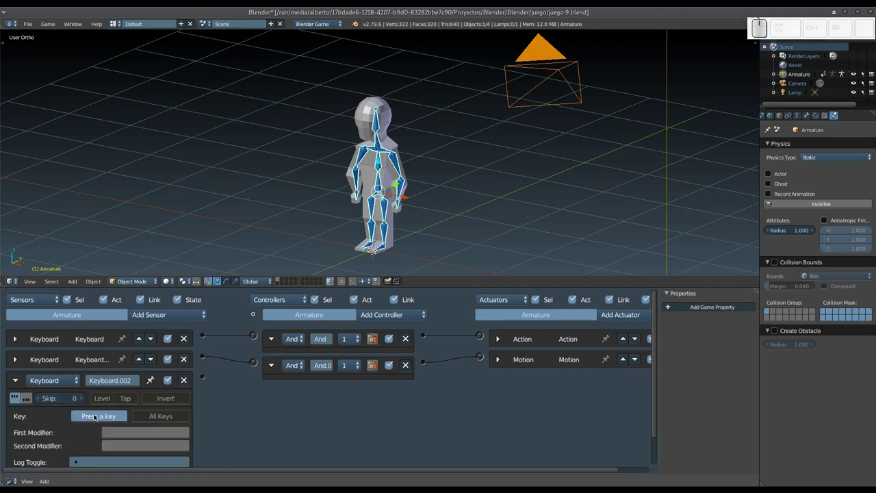
key("Up")
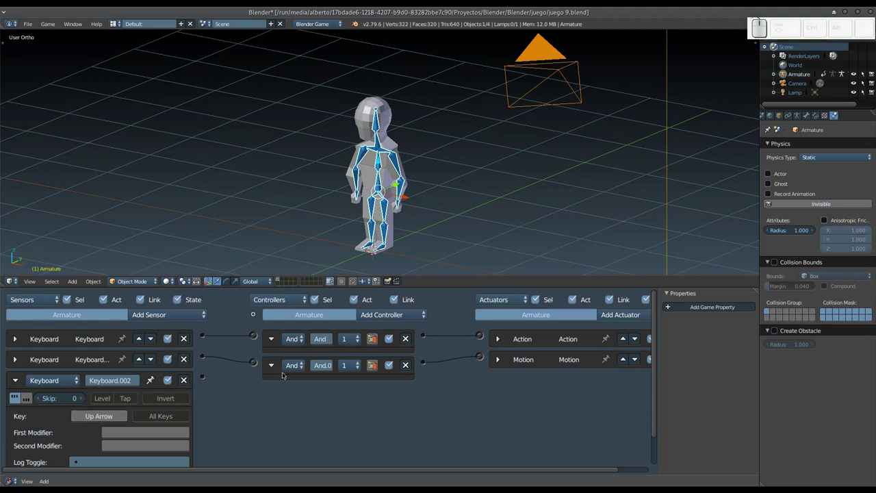
Step: Add a third And controller for the Up Arrow sensor
left_click(384, 314)
left_click(385, 329)
left_click(621, 314)
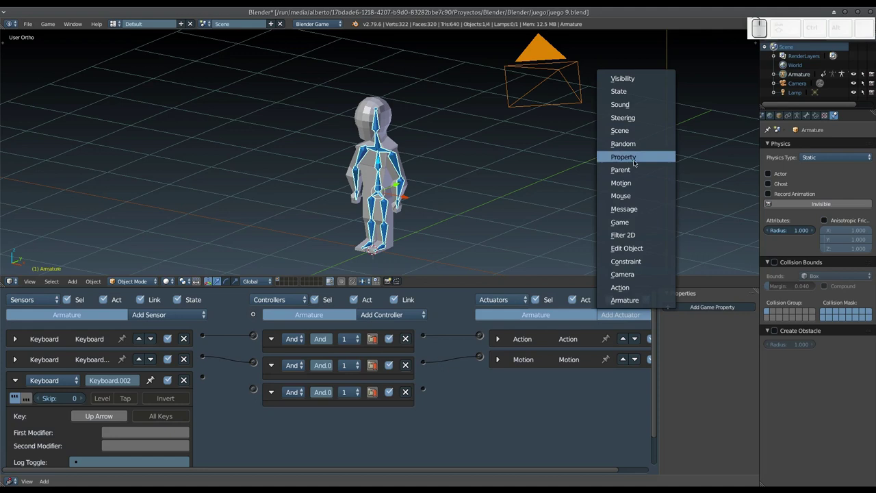
Step: Add a Motion actuator and set its Loc Y to -0.01
left_click(631, 181)
left_click_drag(544, 435, 455, 449)
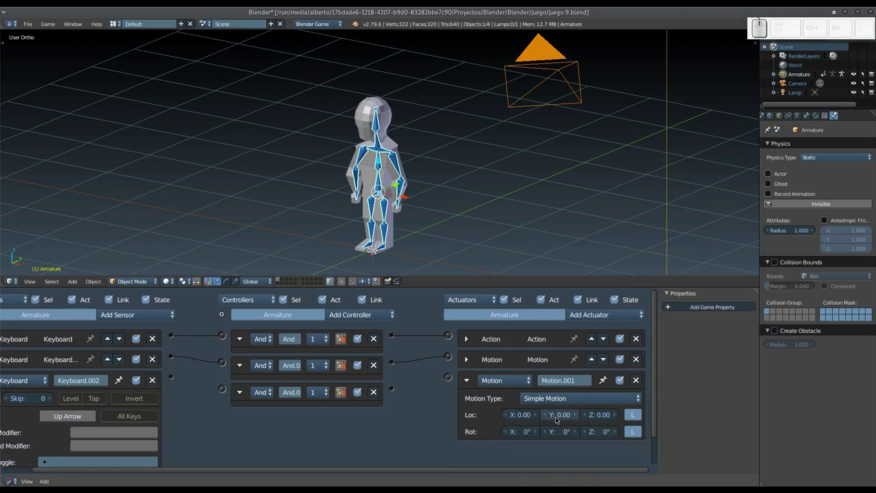
left_click(559, 418)
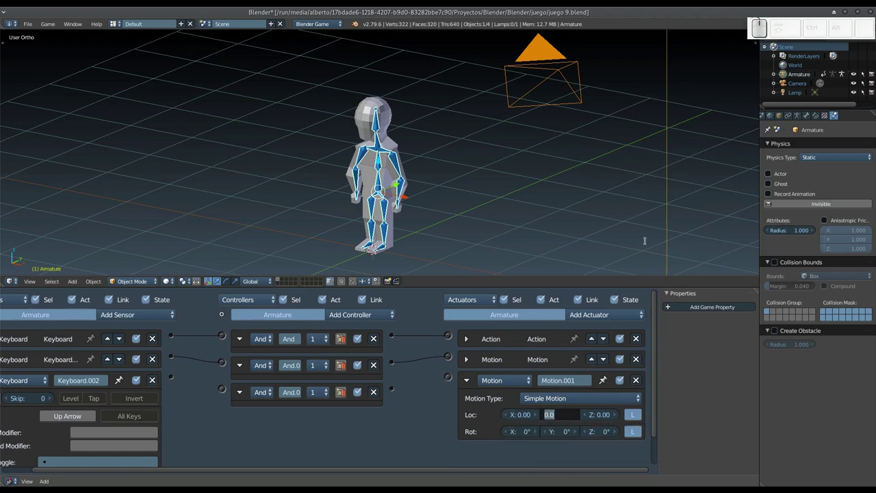
key("KP_Subtract")
key("KP_0")
key("KP_Decimal")
key("KP_0")
key("KP_1")
key("KP_Enter")
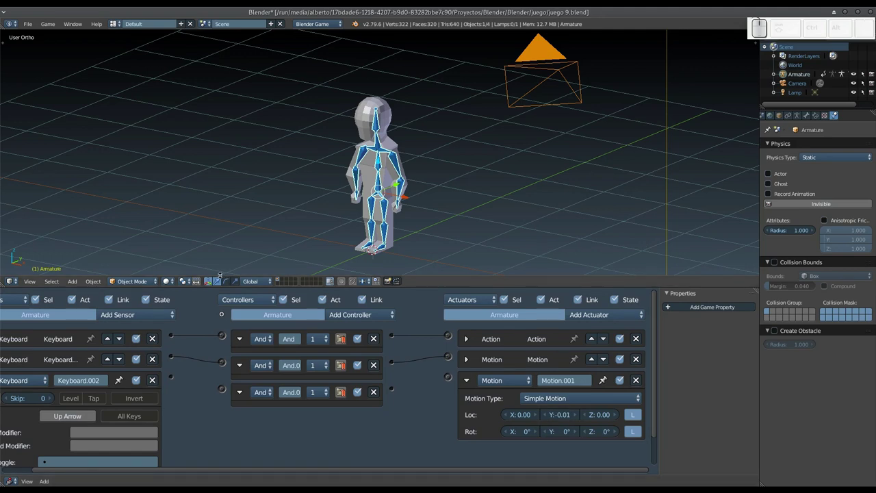
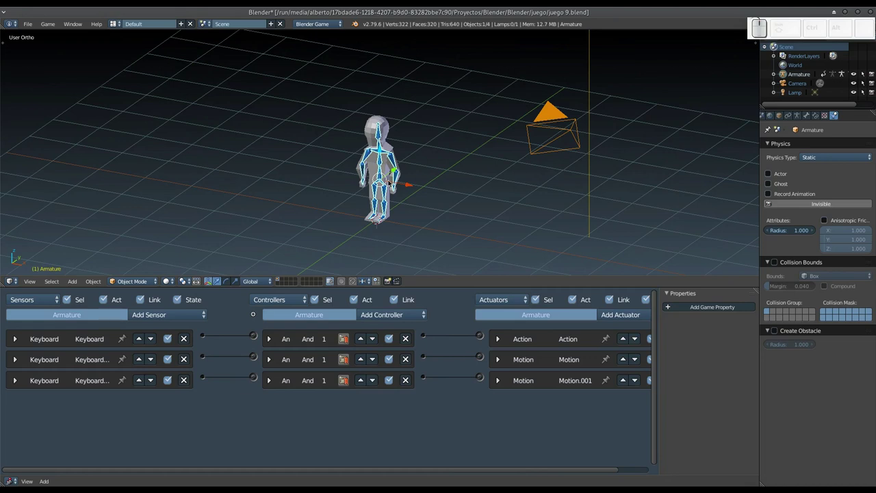
key("p")
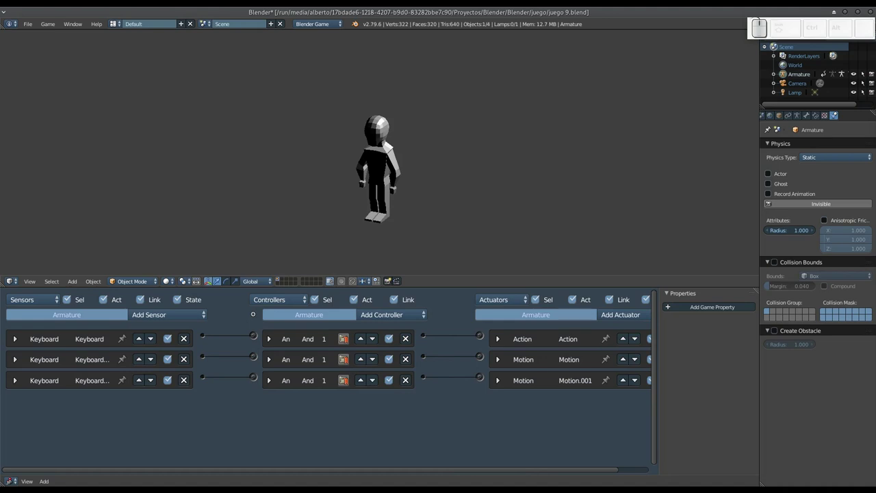
key("space")
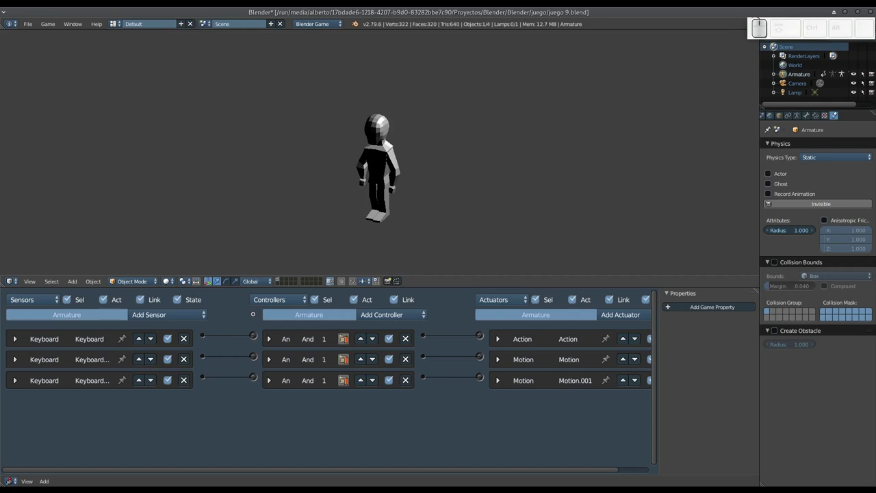
key("Up")
key("space")
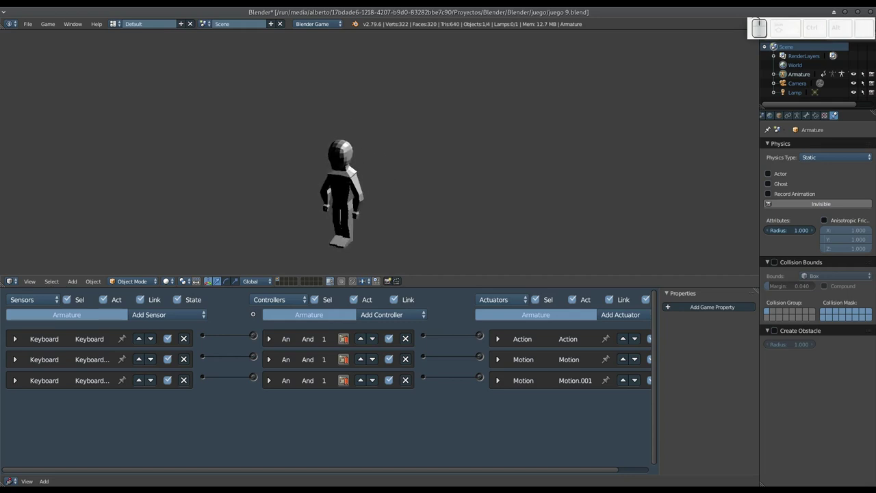
key("Left")
key("Up")
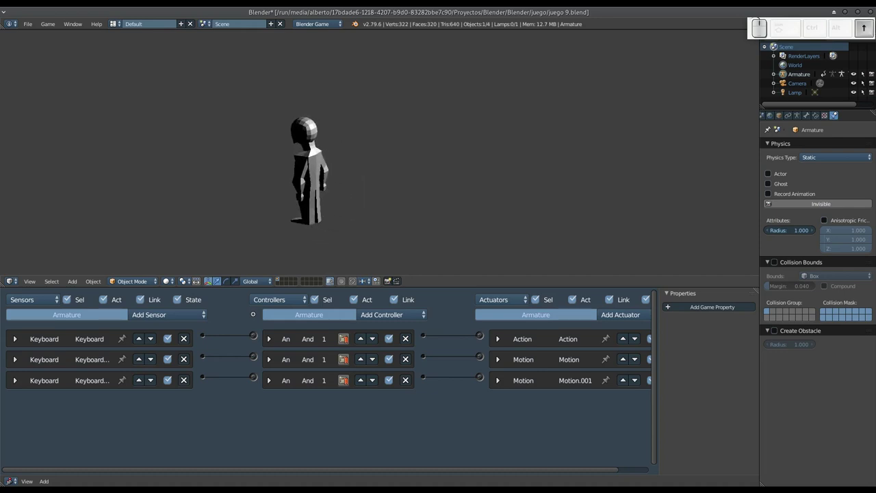
key("Left")
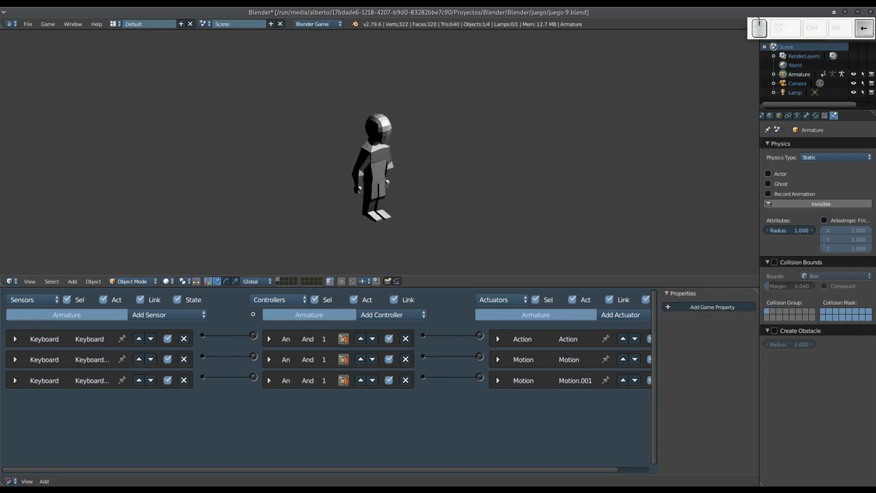
key("Up")
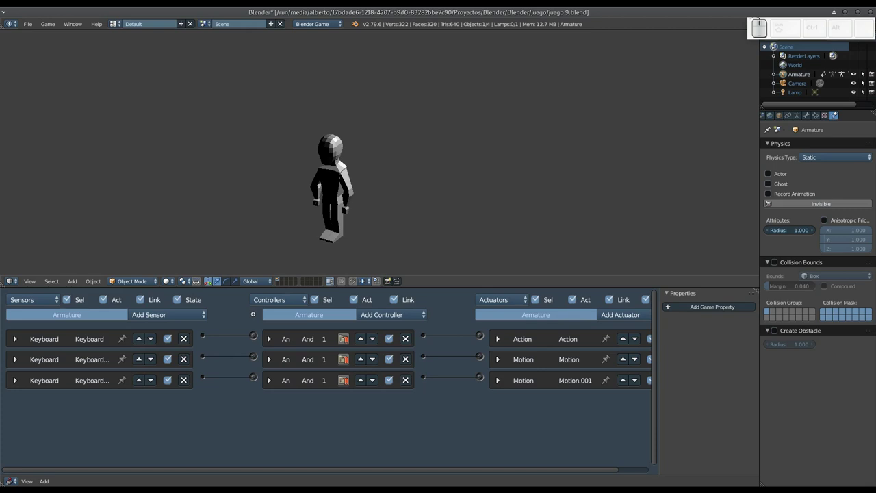
key("Up")
key("space")
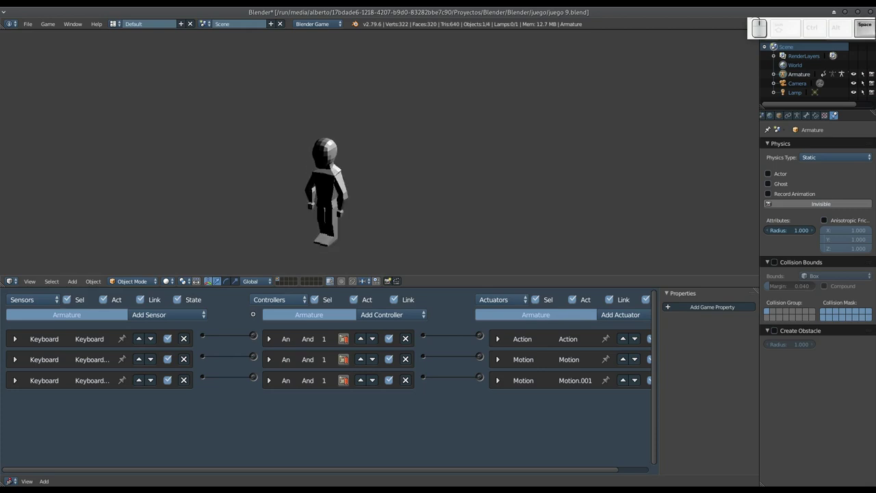
key("Left")
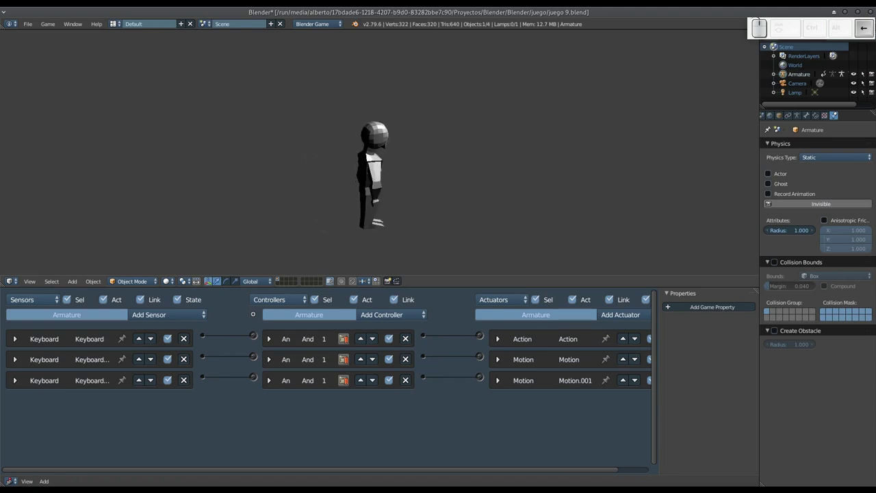
key("Up")
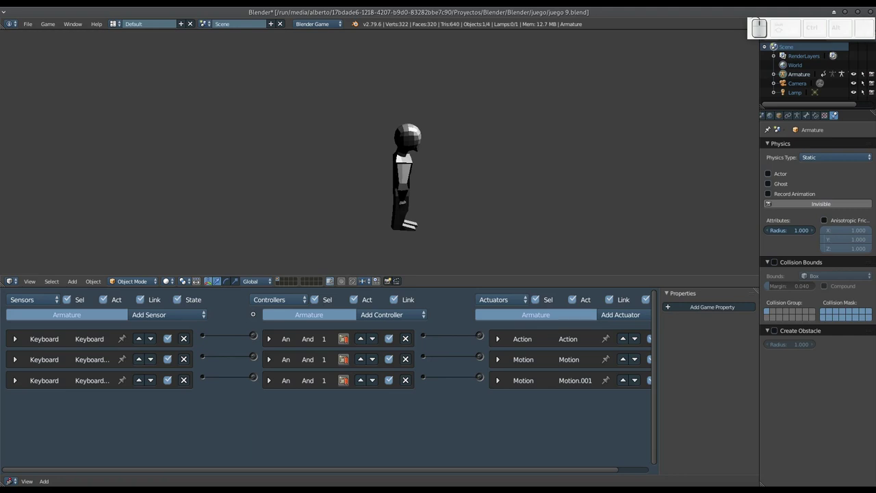
key("Left")
key("Up")
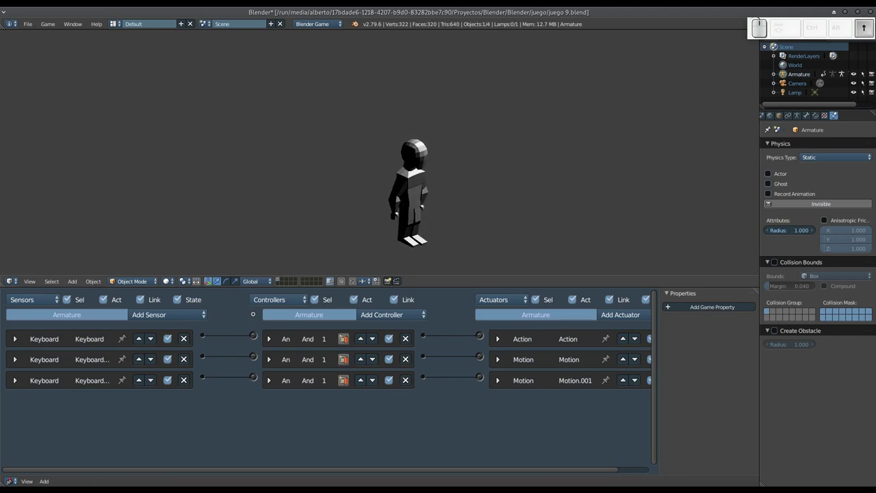
key("Up")
key("Left")
key("Up")
key("Escape")
key("KP_1")
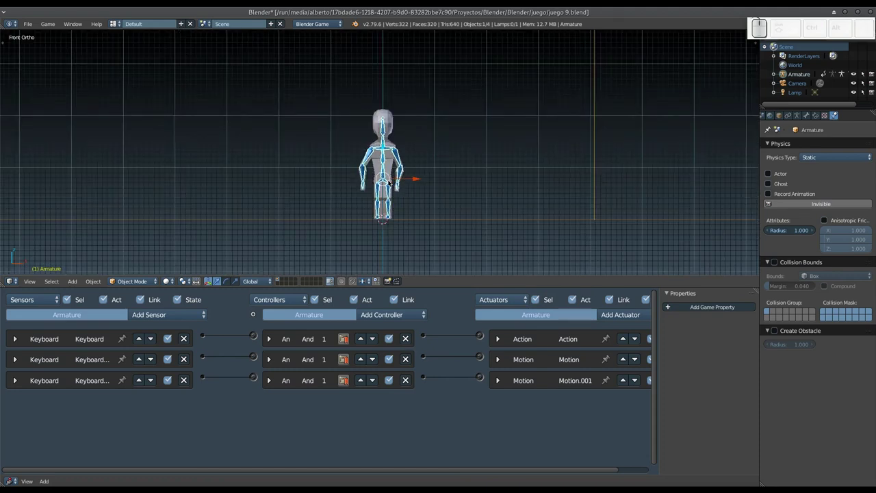
Step: Expand the Up Arrow sensor and Motion.001 actuator to review their settings
scroll("up", 3)
scroll("down", 3)
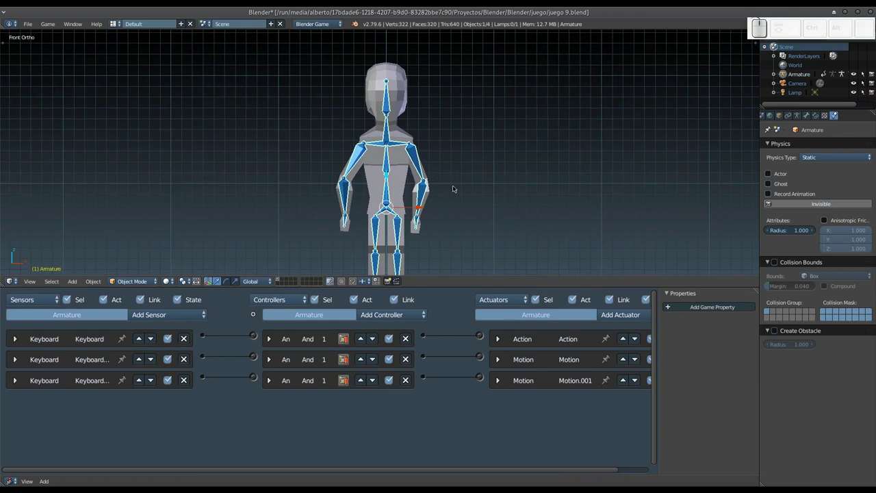
left_click_drag(488, 189, 397, 216)
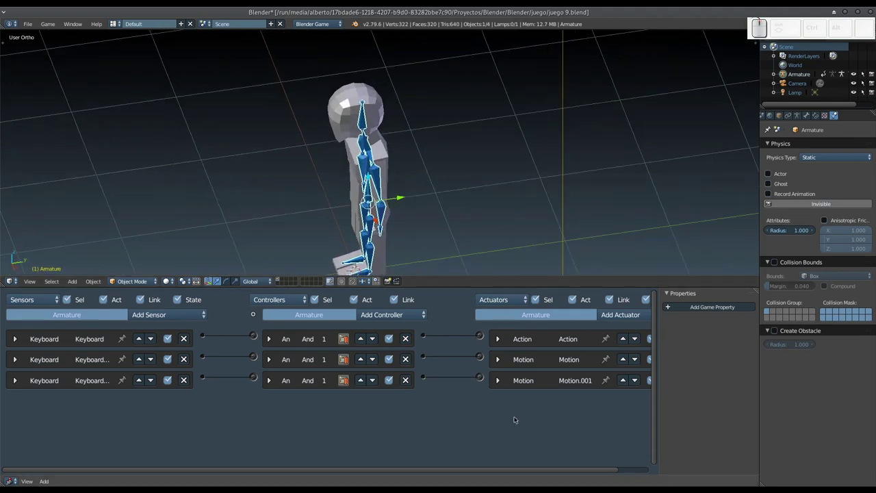
left_click(502, 382)
left_click_drag(530, 468, 336, 425)
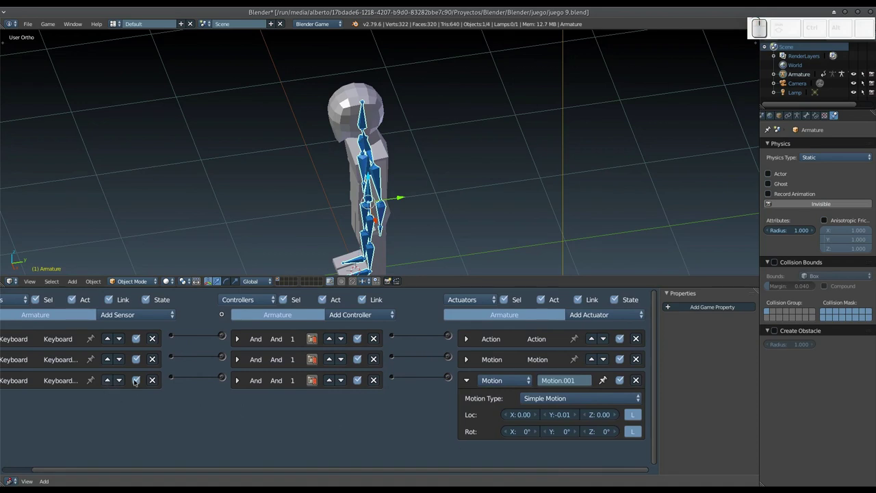
left_click_drag(148, 472, 39, 394)
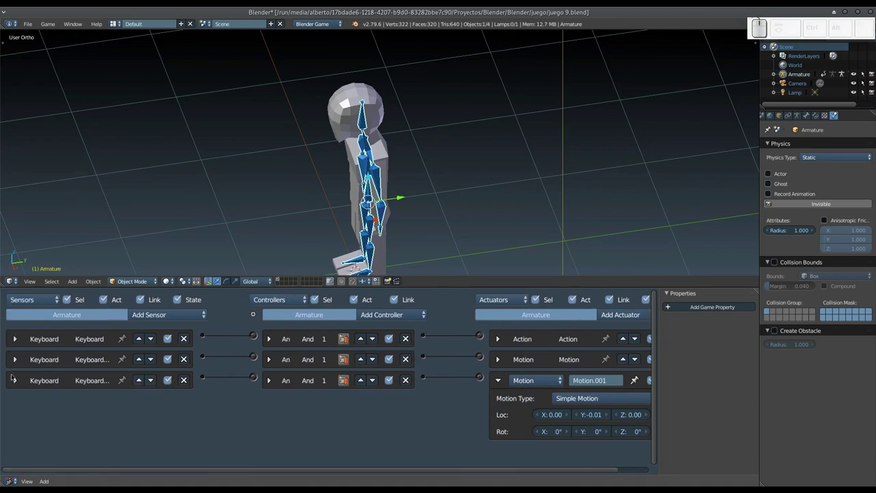
left_click(20, 383)
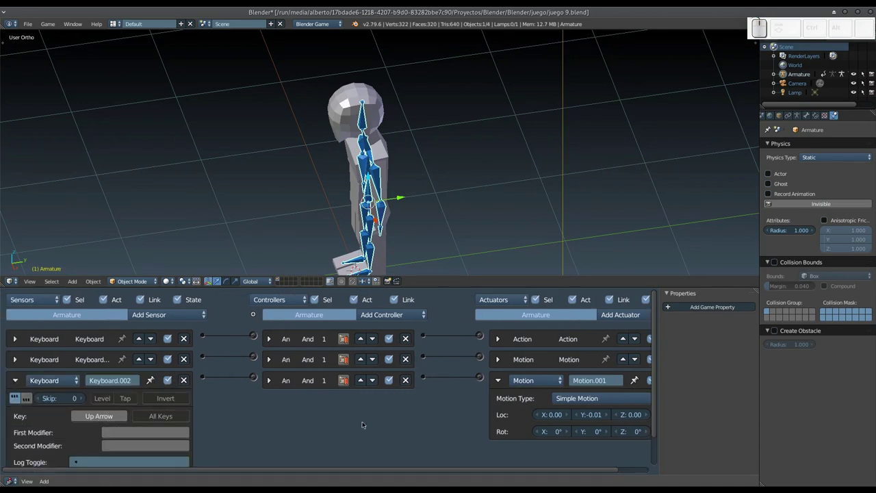
left_click_drag(581, 471, 602, 450)
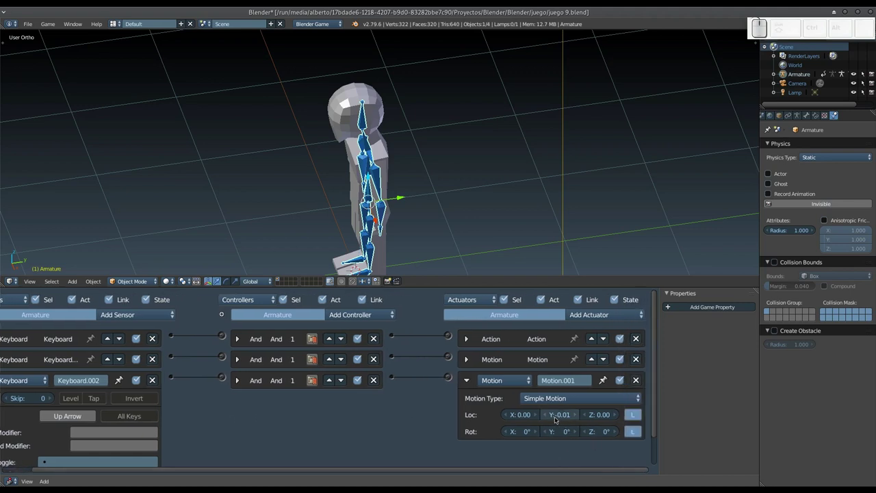
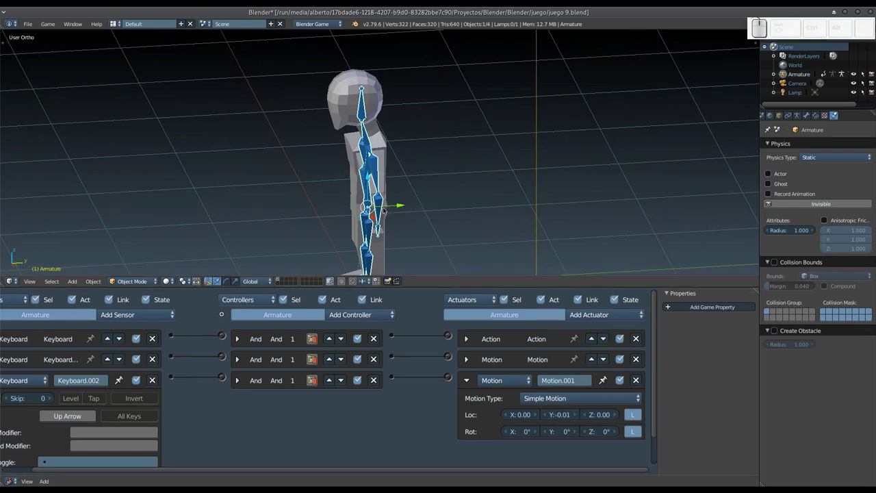
Step: Reframe the 3D view around the character
middle_click(311, 194)
scroll("down", 3)
middle_click(357, 197)
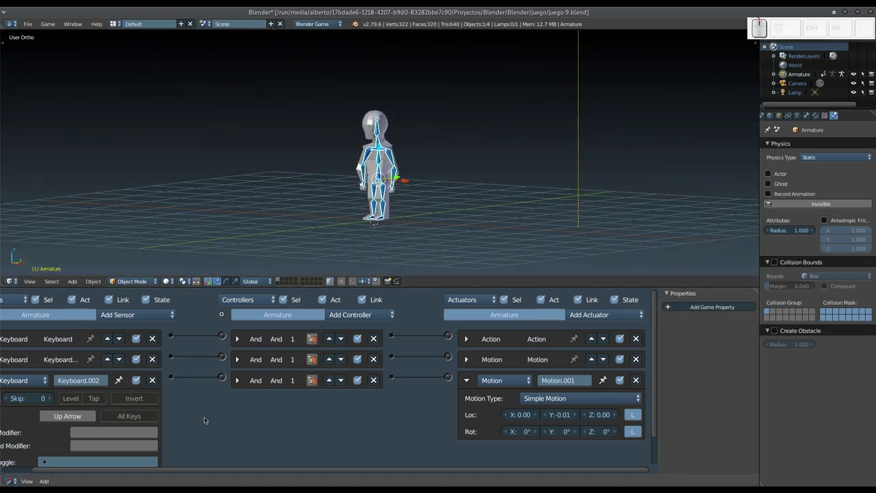
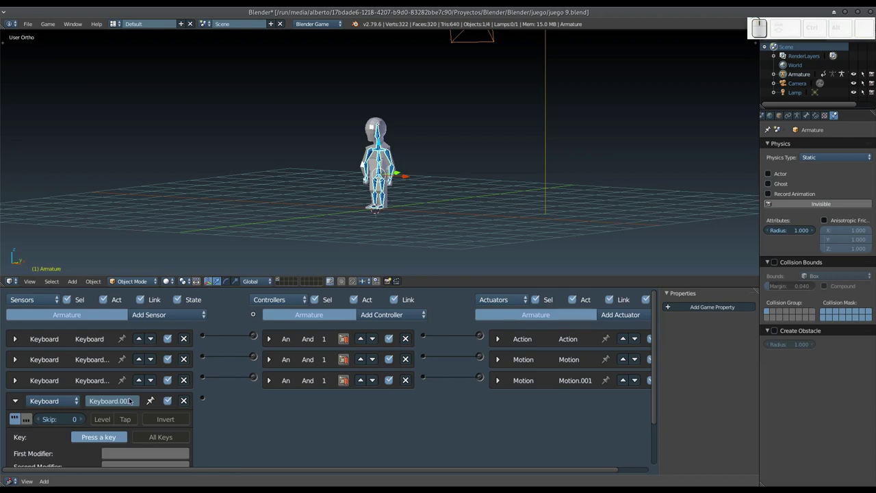
Step: Assign Right Arrow to the fourth sensor and add an And controller for it
key("Right")
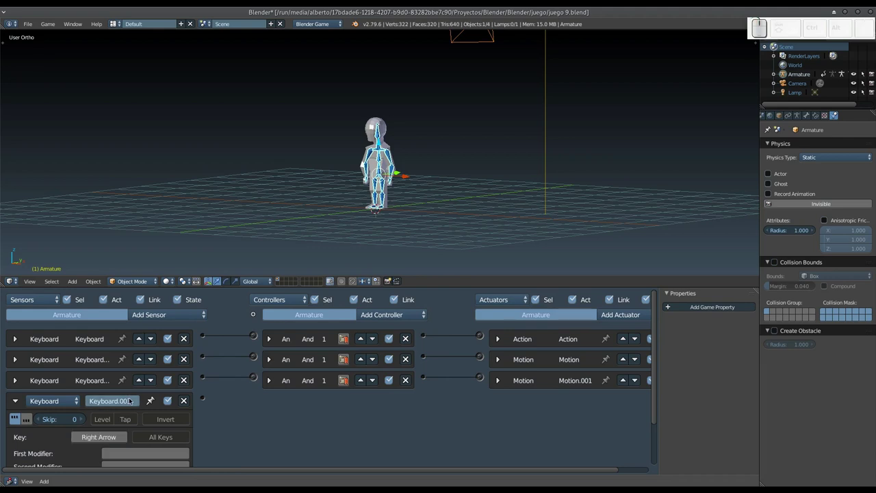
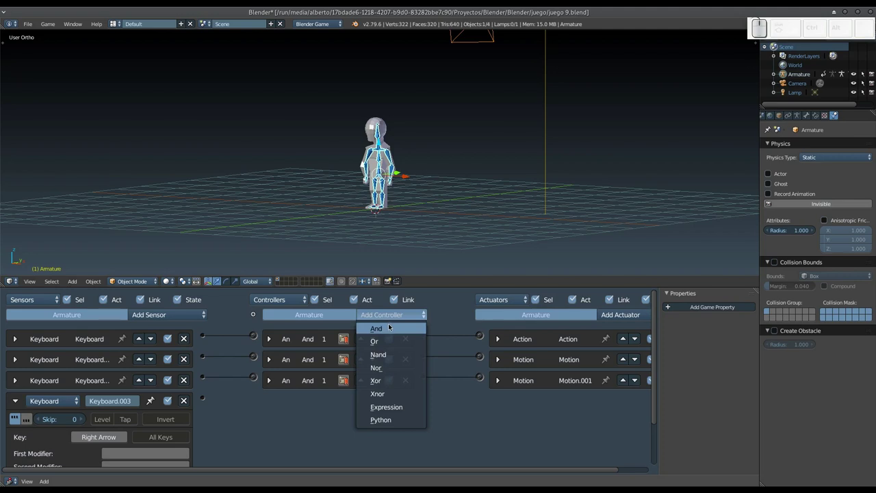
middle_click(246, 377)
left_click_drag(207, 401, 259, 400)
middle_click(259, 400)
Step: Add a Motion actuator and connect the new And controller to it
left_click(611, 314)
left_click_drag(629, 302, 639, 186)
left_click(639, 186)
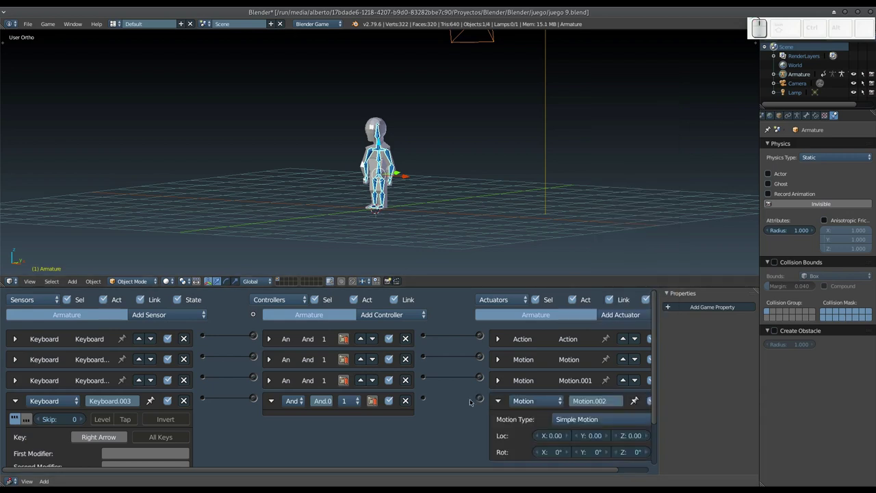
left_click_drag(422, 398, 441, 403)
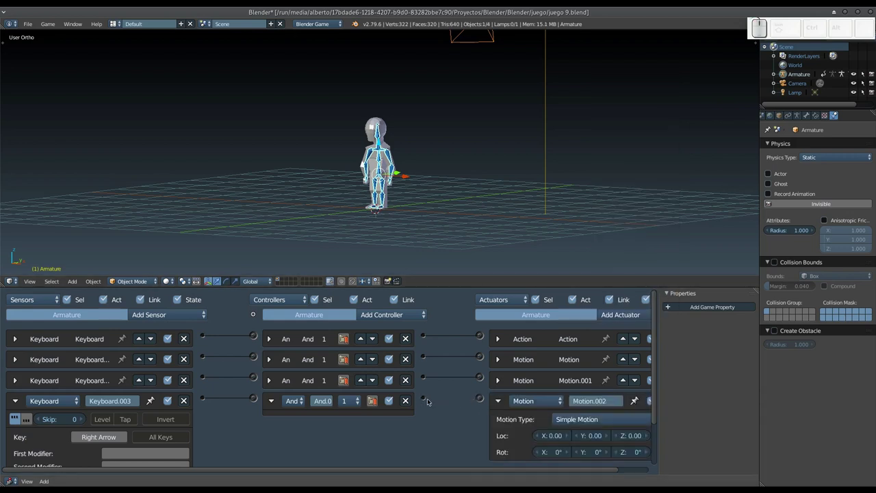
left_click_drag(427, 400, 480, 396)
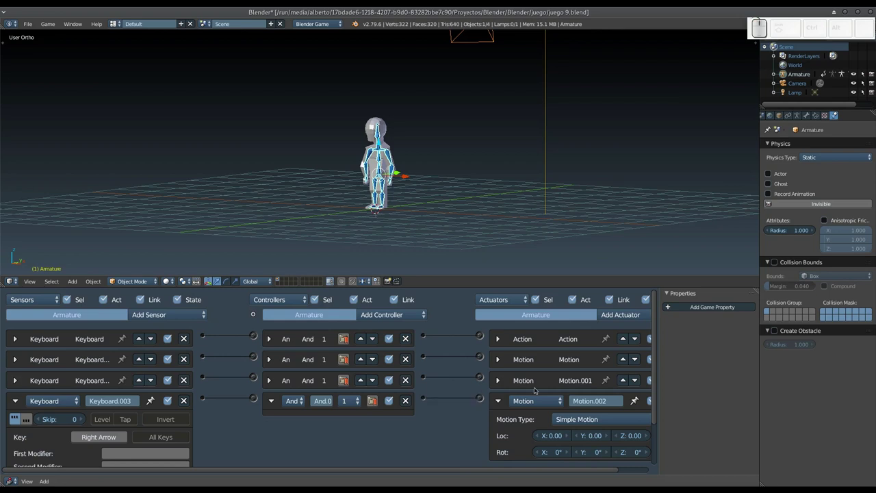
Step: Set the Motion.002 actuator's Loc X to 0.01
left_click(558, 440)
key("KP_0")
key("KP_Decimal")
key("KP_0")
key("KP_1")
key("KP_Enter")
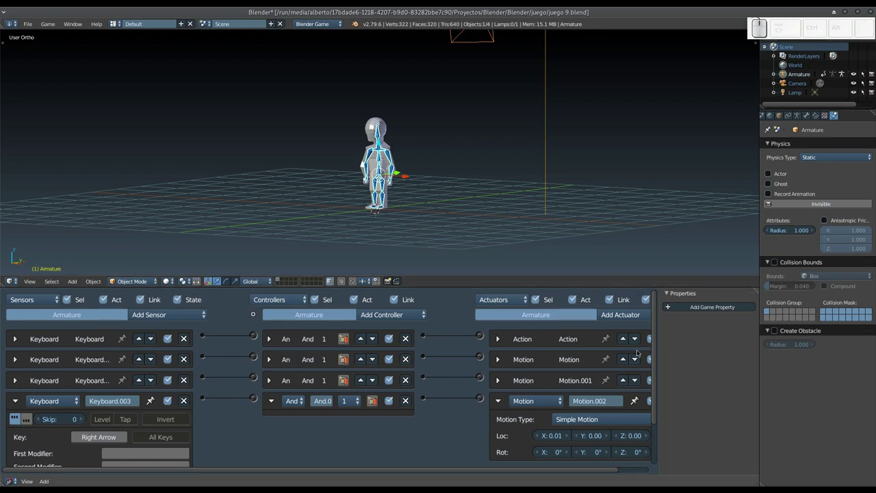
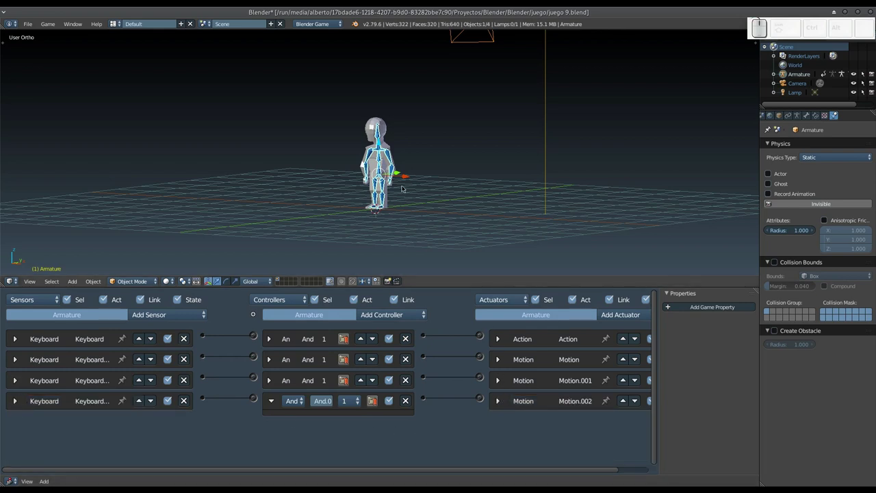
key("p")
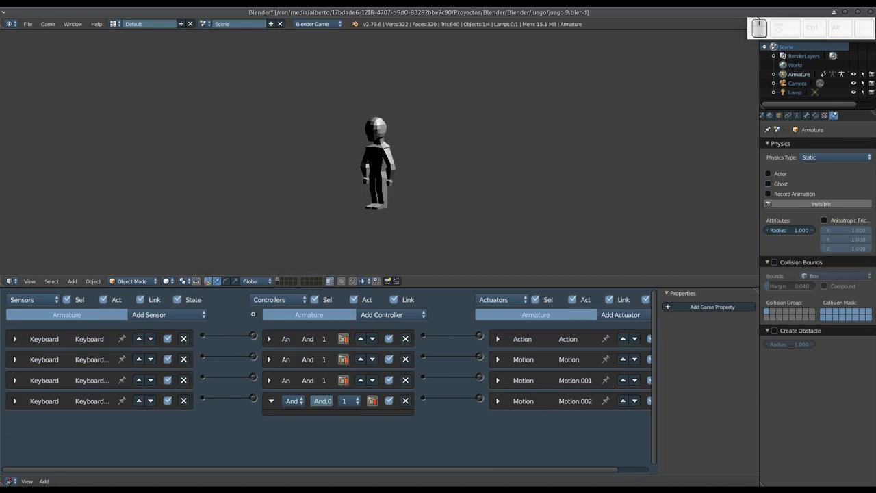
key("Right")
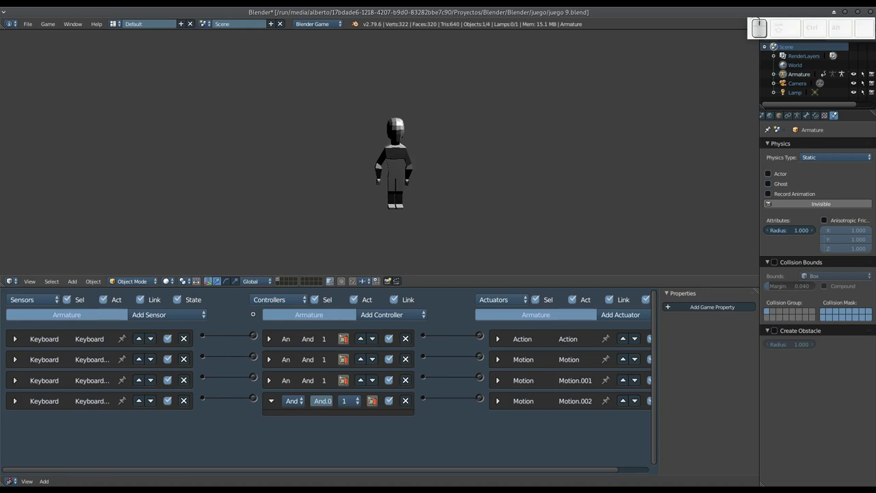
key("Up")
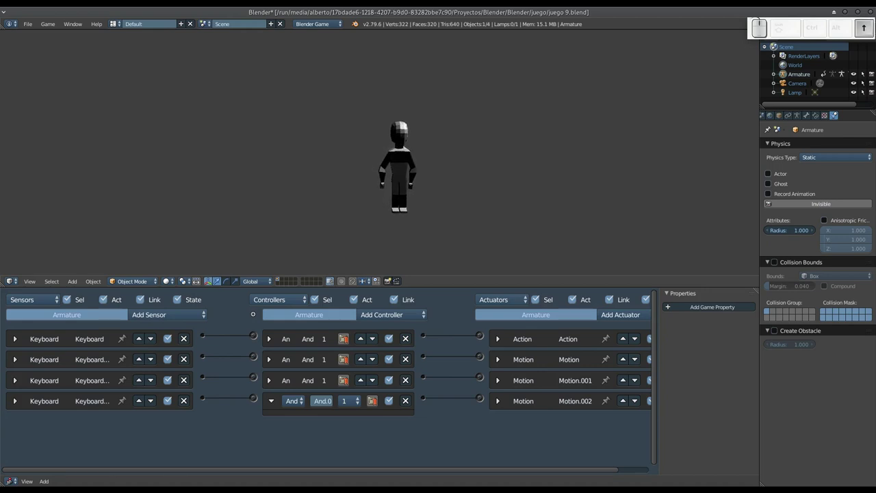
key("Left")
key("Right")
key("Left")
key("Right")
key("Left")
key("Escape")
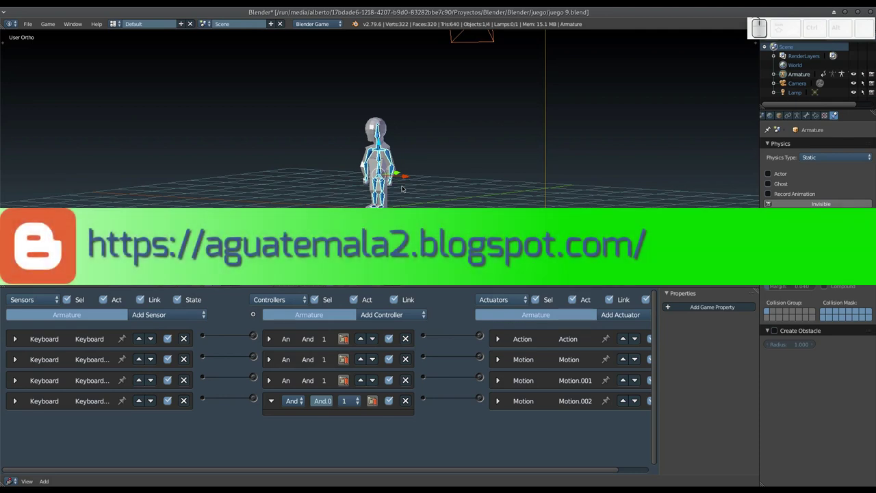
key("p")
key("Up")
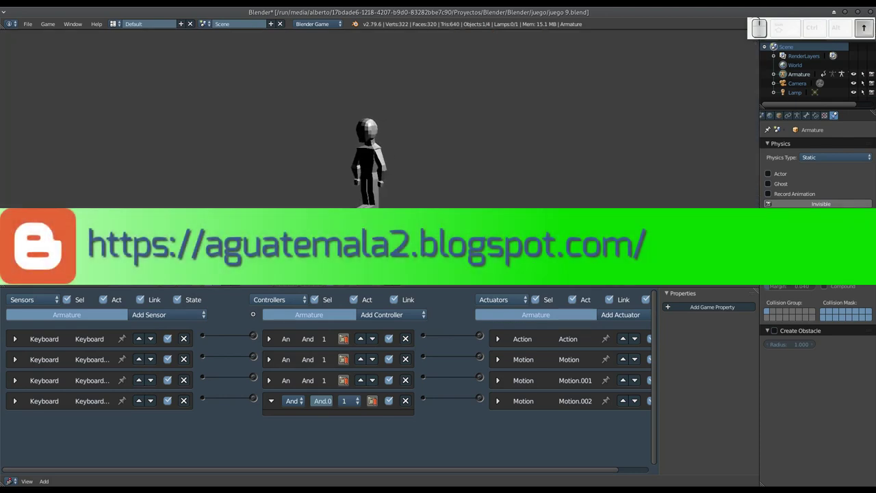
key("Down")
key("Escape")
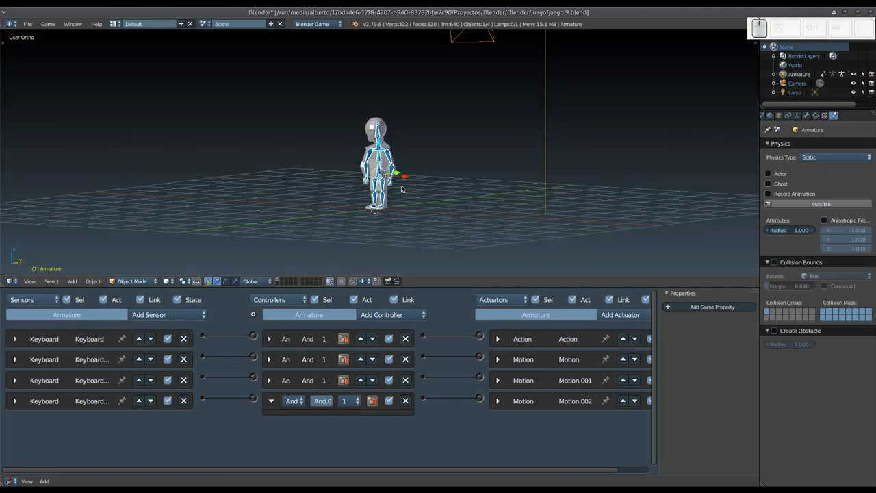
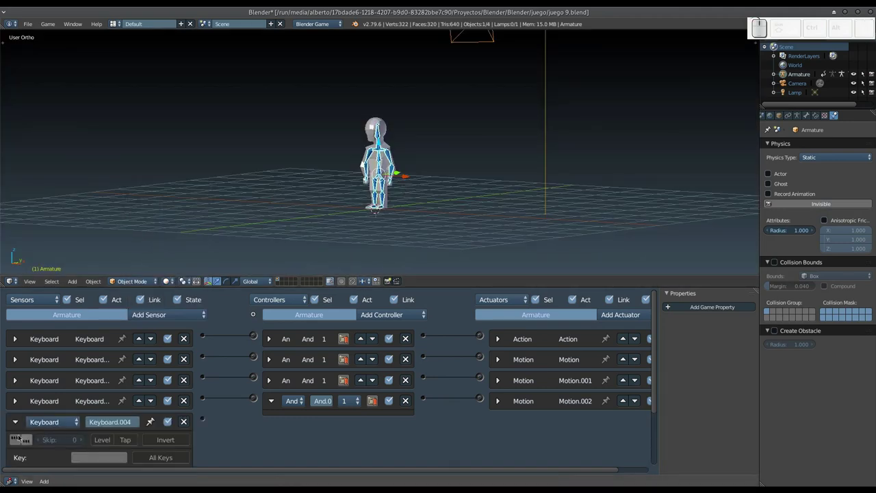
Step: Make the new Keyboard sensor respond to Down Arrow
left_click(10, 439)
middle_click(39, 449)
left_click(91, 458)
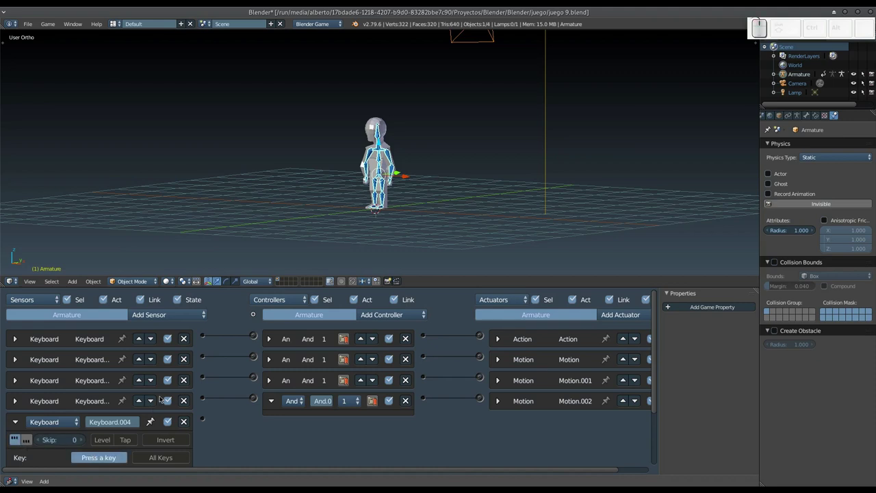
key("Down")
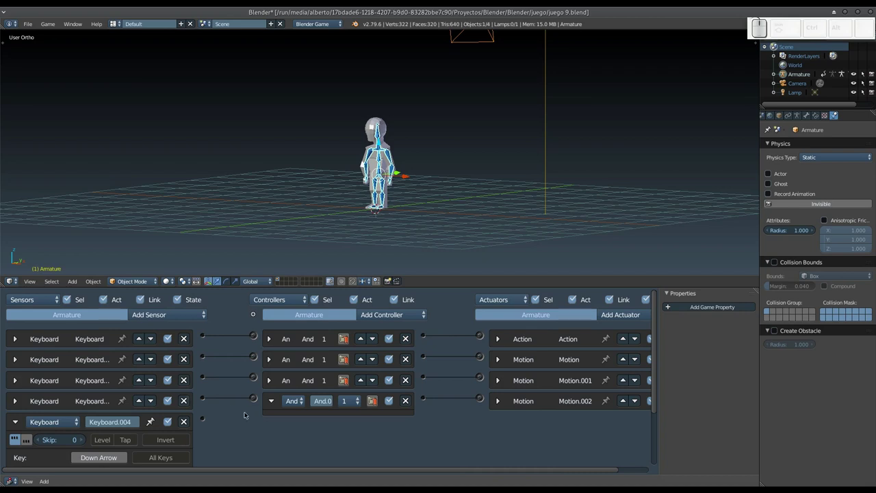
Step: Add an And controller and a Motion actuator, wiring sensor to controller to actuator
left_click(382, 310)
left_click(385, 331)
left_click_drag(207, 423, 370, 393)
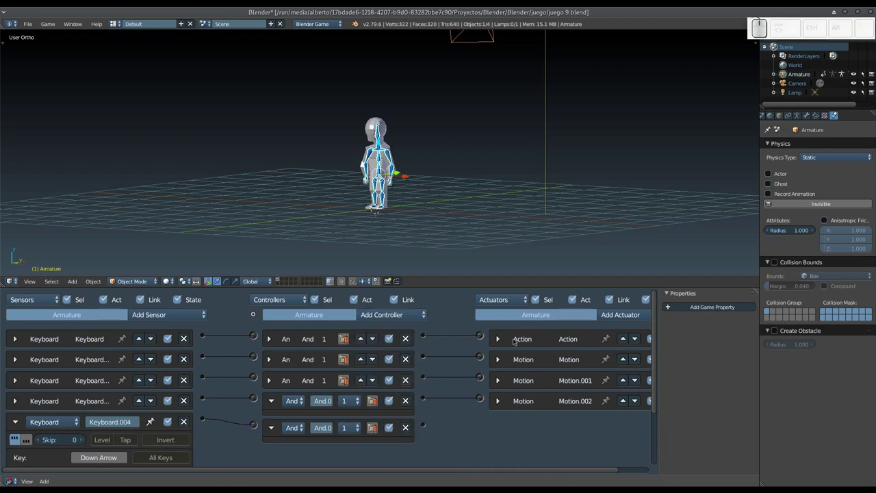
left_click(608, 312)
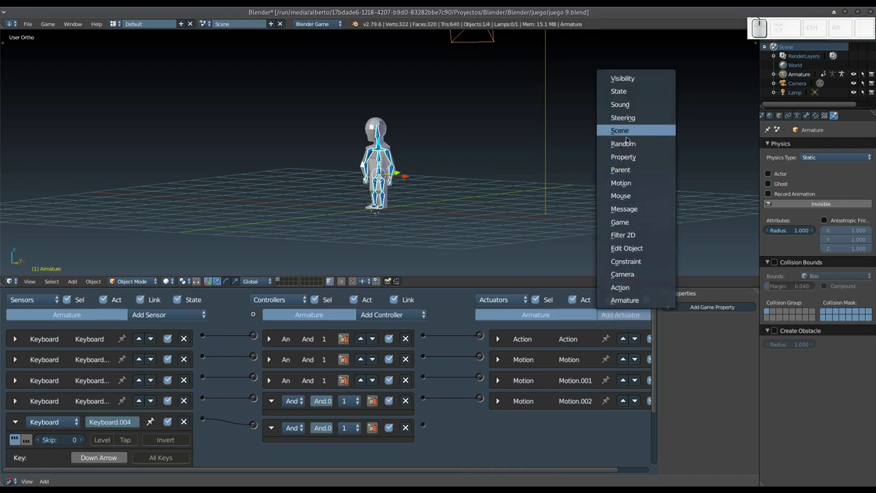
left_click(626, 182)
left_click_drag(426, 427, 477, 413)
Step: Set the new Motion actuator's Loc Y to 0.01
left_click_drag(659, 368, 604, 416)
left_click_drag(596, 409, 525, 423)
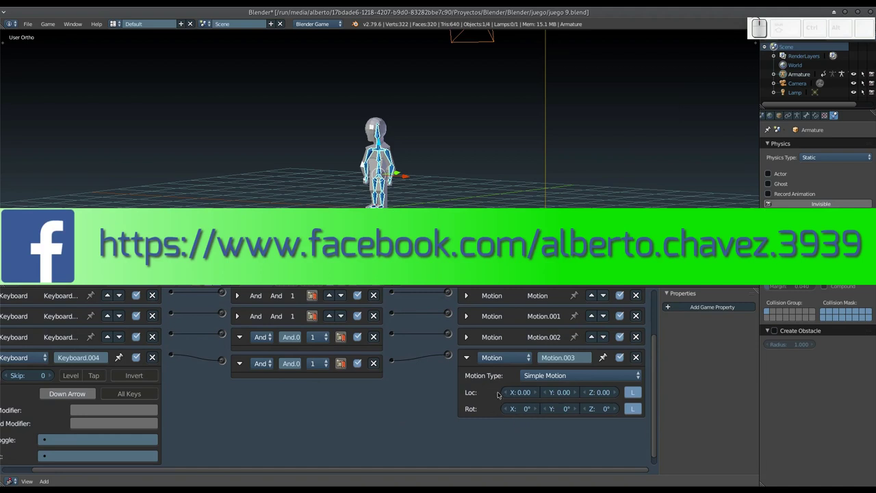
left_click(565, 393)
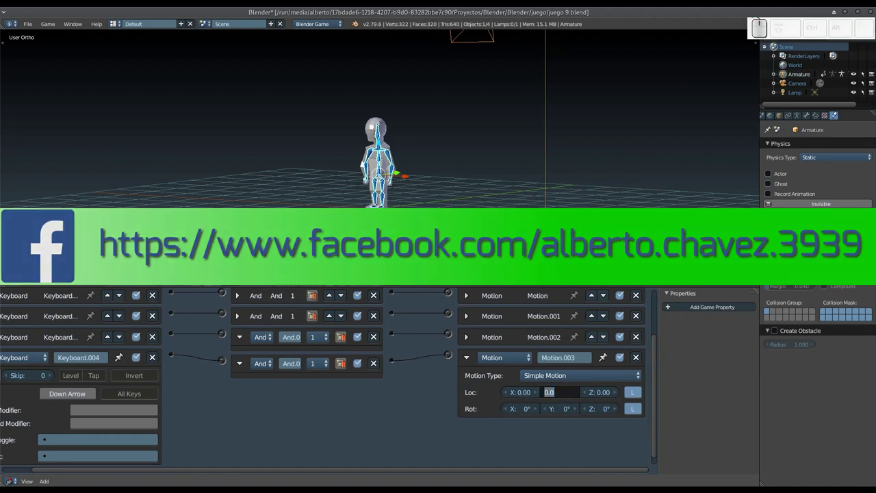
key("KP_0")
key("KP_Decimal")
key("KP_0")
key("KP_1")
key("KP_Enter")
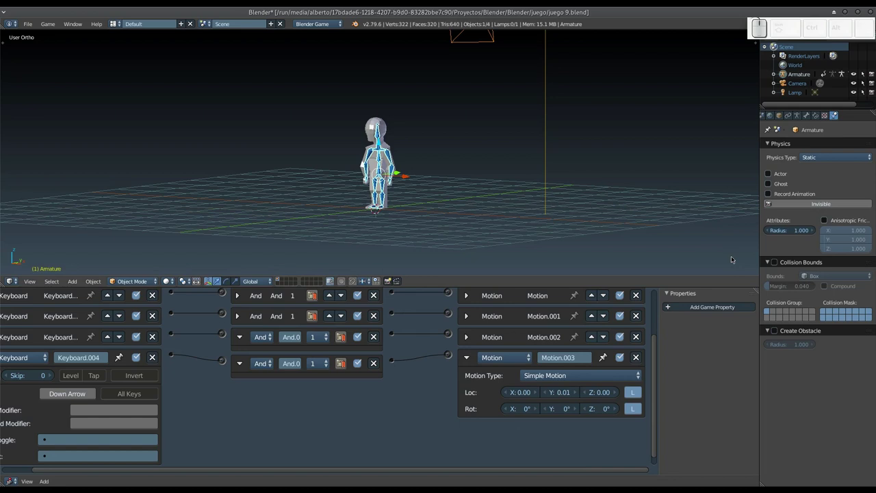
Step: Orbit the 3D view around the character to check the setup before testing
left_click_drag(439, 148, 398, 173)
scroll("up", 3)
left_click_drag(427, 200, 410, 194)
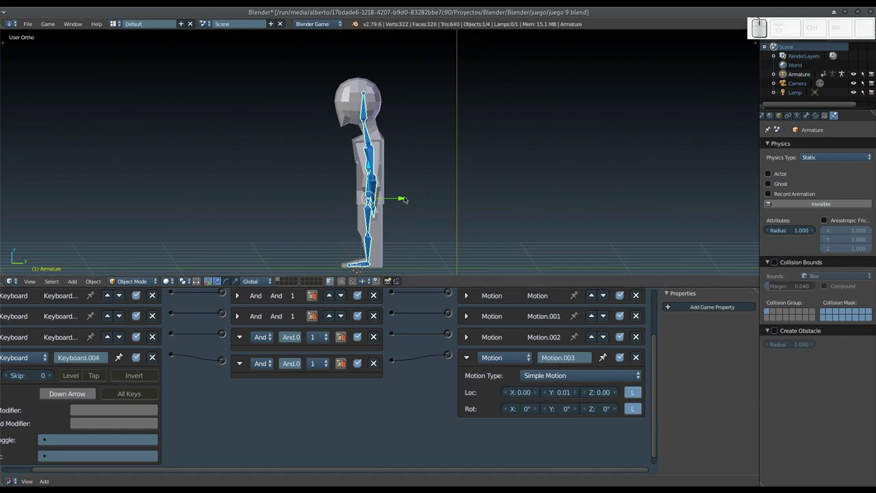
left_click_drag(404, 200, 638, 234)
key("ctrl+z")
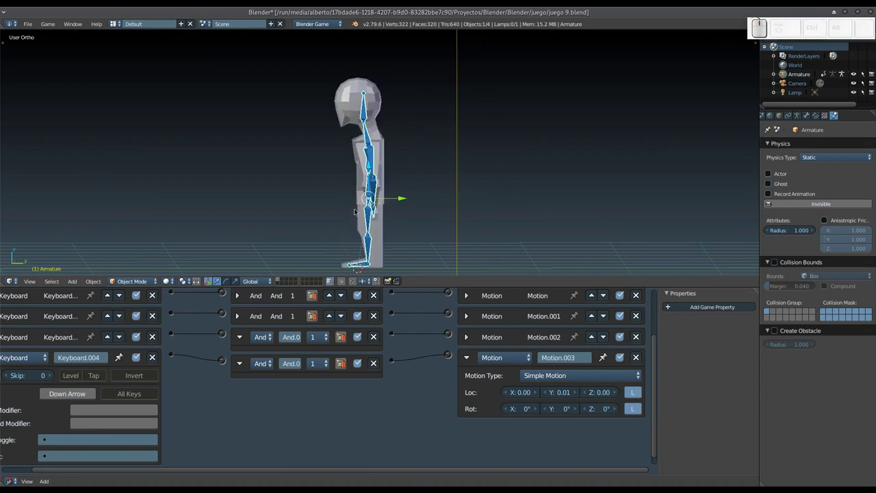
scroll("down", 3)
left_click(358, 213)
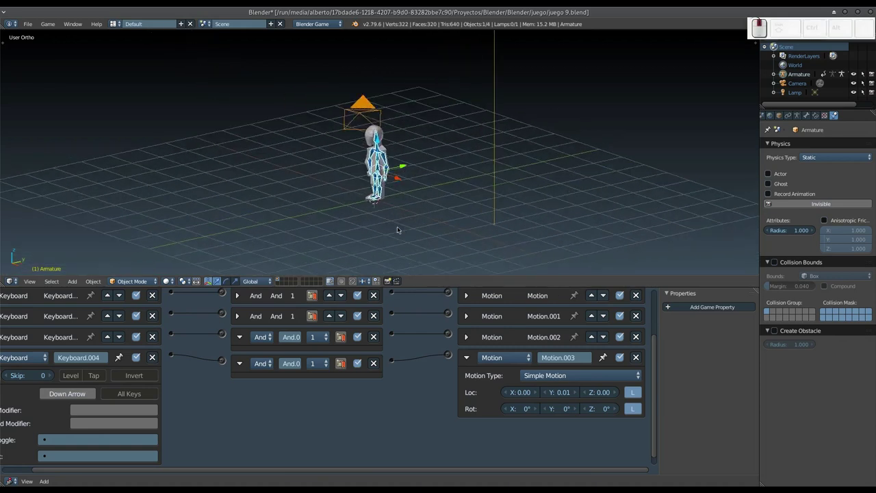
scroll("up", 3)
left_click(412, 180)
key("p")
key("Up")
key("Down")
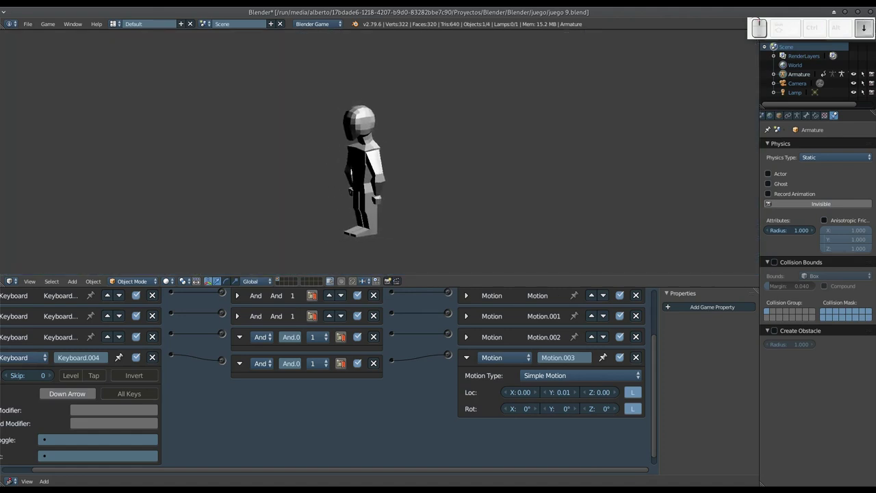
key("Left")
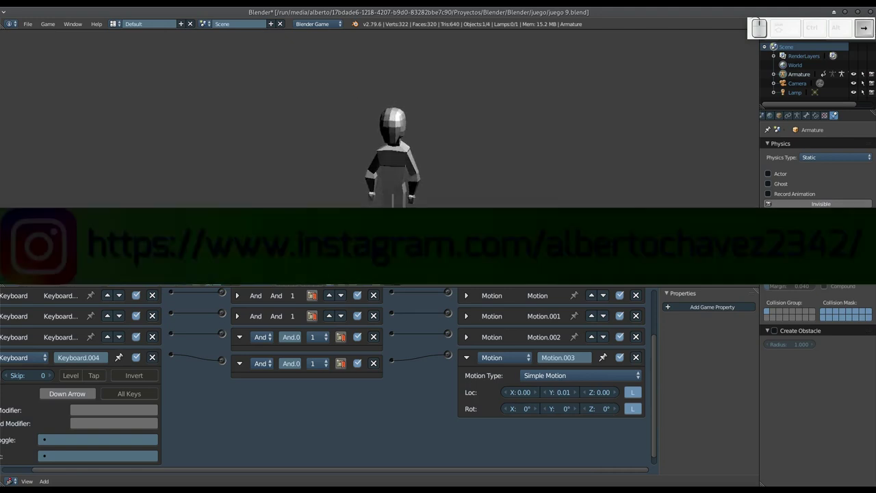
key("Up")
key("Down")
key("Up")
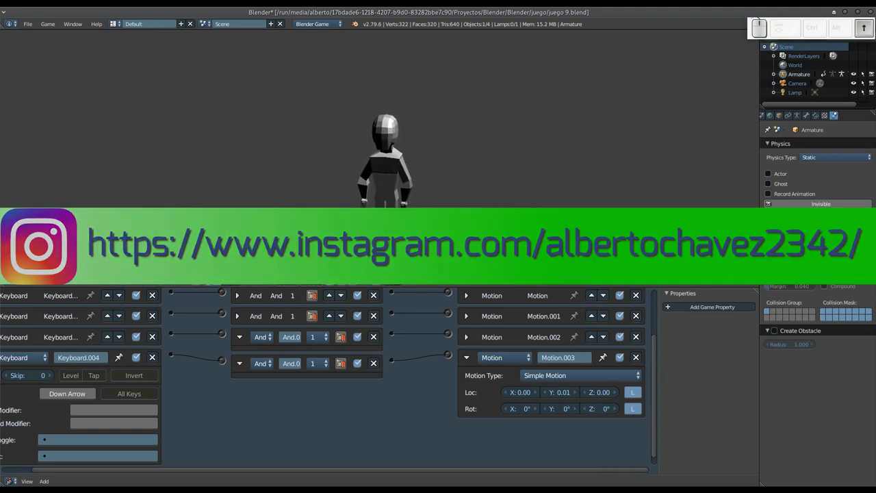
key("Down")
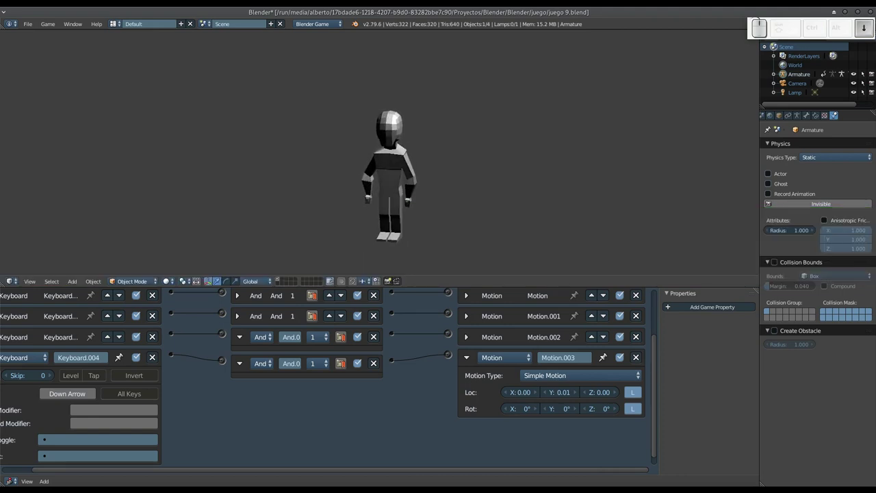
key("Left")
key("Right")
key("Left")
key("Down")
key("Up")
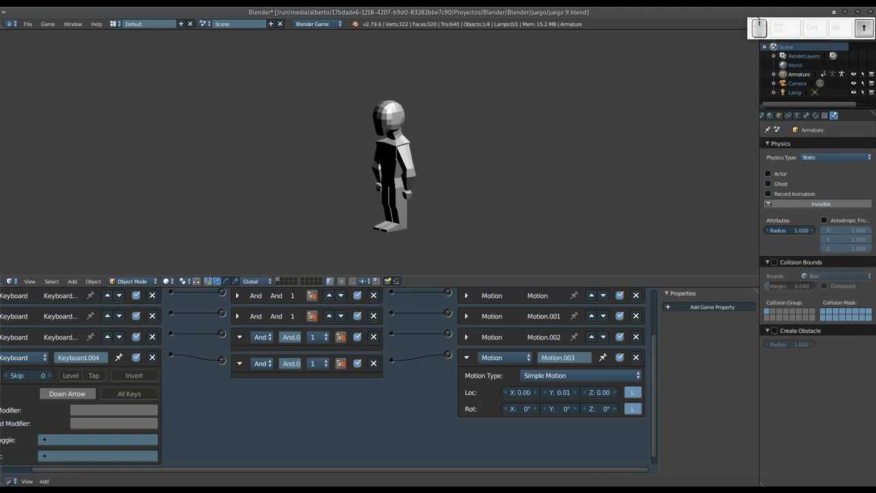
key("Escape")
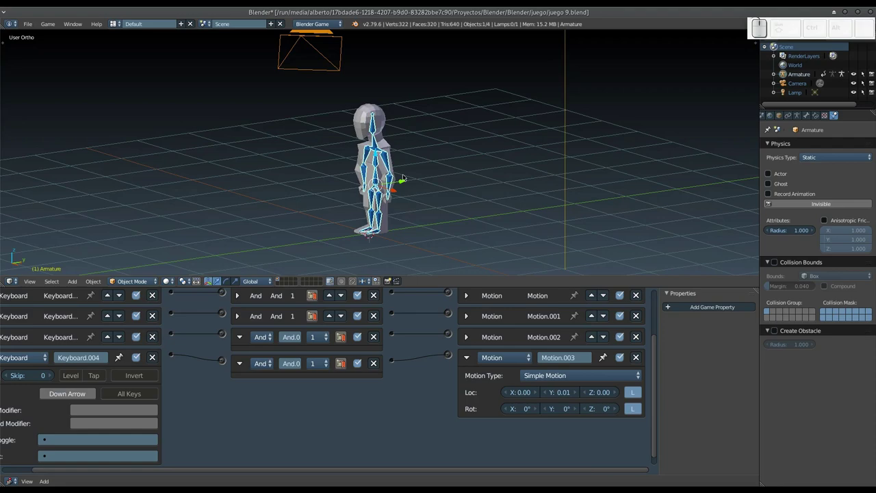
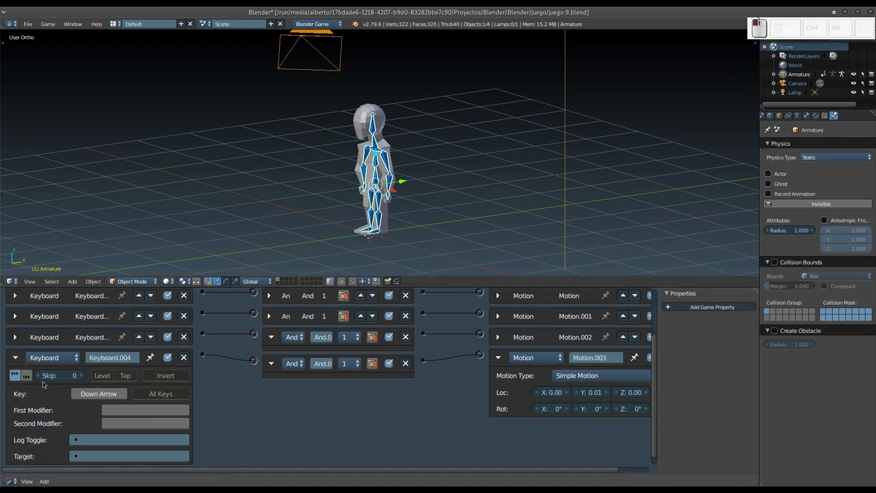
Step: Collapse Keyboard.004, Motion.003 and the remaining expanded And controllers into compact rows
left_click(19, 360)
left_click(275, 403)
left_click_drag(276, 402, 501, 395)
left_click(502, 394)
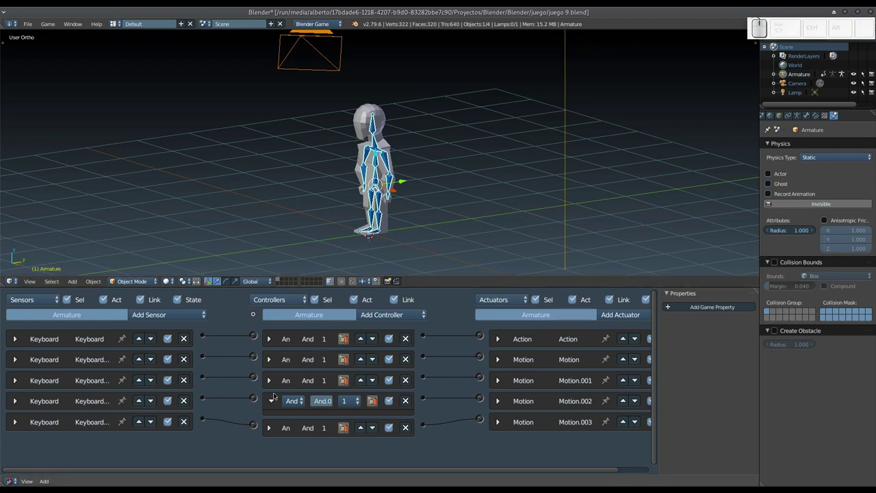
left_click(275, 403)
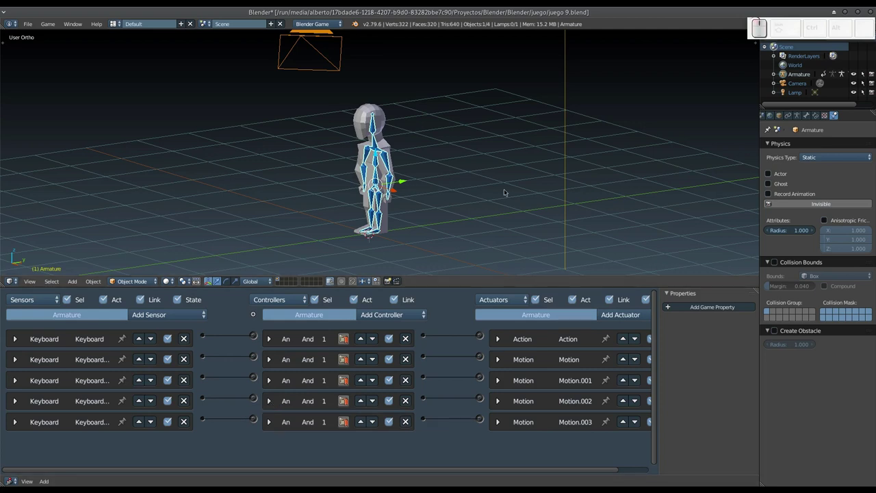